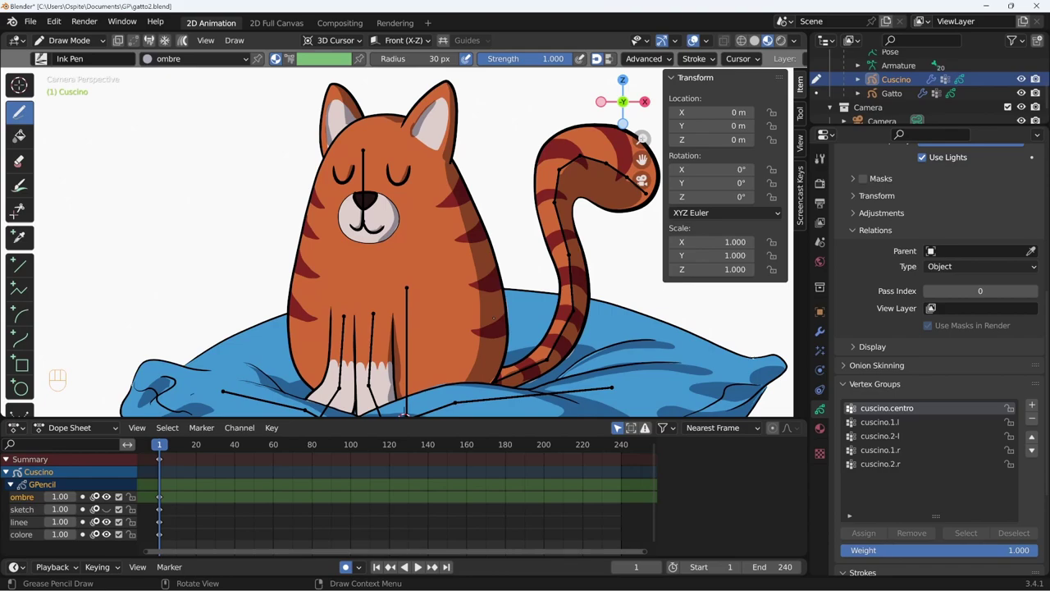
Step: Make the Gatto cat drawing the active object in Edit Mode with its stroke layers listed
{"action": "left_click", "coordinate": [825, 335]}
{"action": "left_click", "coordinate": [823, 415]}
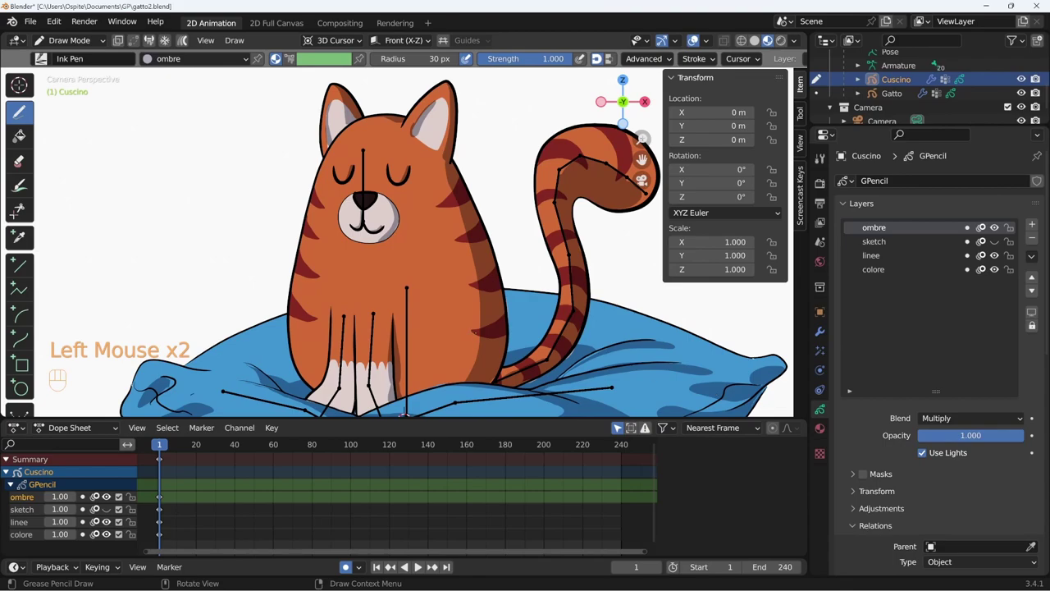
{"action": "key", "text": "ctrl+Tab"}
{"action": "left_click", "coordinate": [487, 325]}
{"action": "left_click_drag", "start_coordinate": [503, 343], "coordinate": [492, 340]}
{"action": "middle_click", "coordinate": [393, 336]}
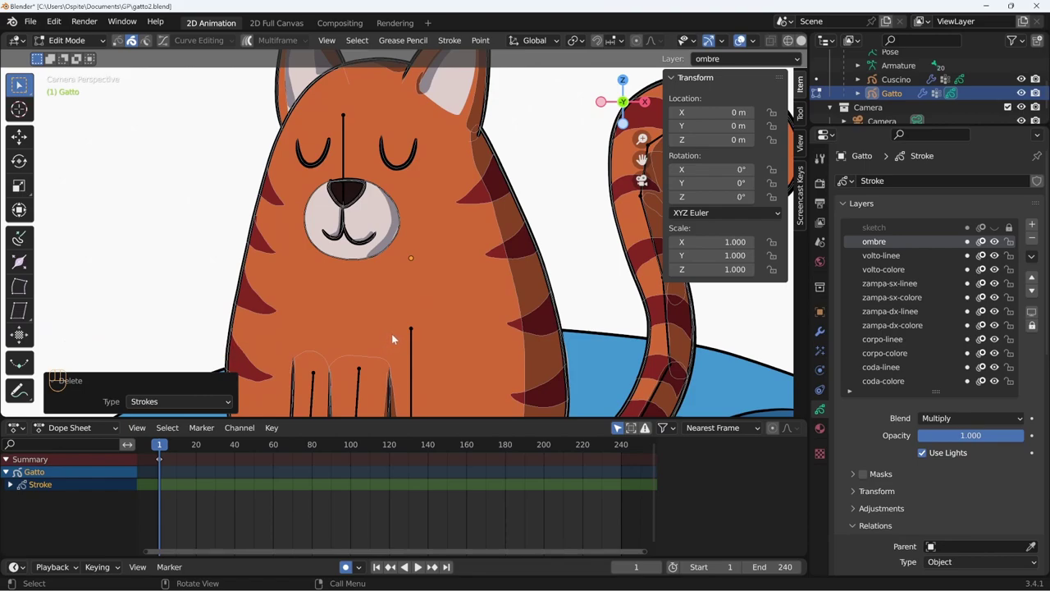
Step: Select all the closed-eye strokes on the cat's face
{"action": "left_click_drag", "start_coordinate": [481, 245], "coordinate": [437, 293]}
{"action": "left_click", "coordinate": [408, 197]}
{"action": "left_click", "coordinate": [354, 197]}
{"action": "left_click_drag", "start_coordinate": [378, 290], "coordinate": [416, 243]}
{"action": "left_click_drag", "start_coordinate": [418, 262], "coordinate": [435, 287]}
Step: Move the selected strokes to a new layer named occhi-chiusi-linee and hide it
{"action": "key", "text": "m"}
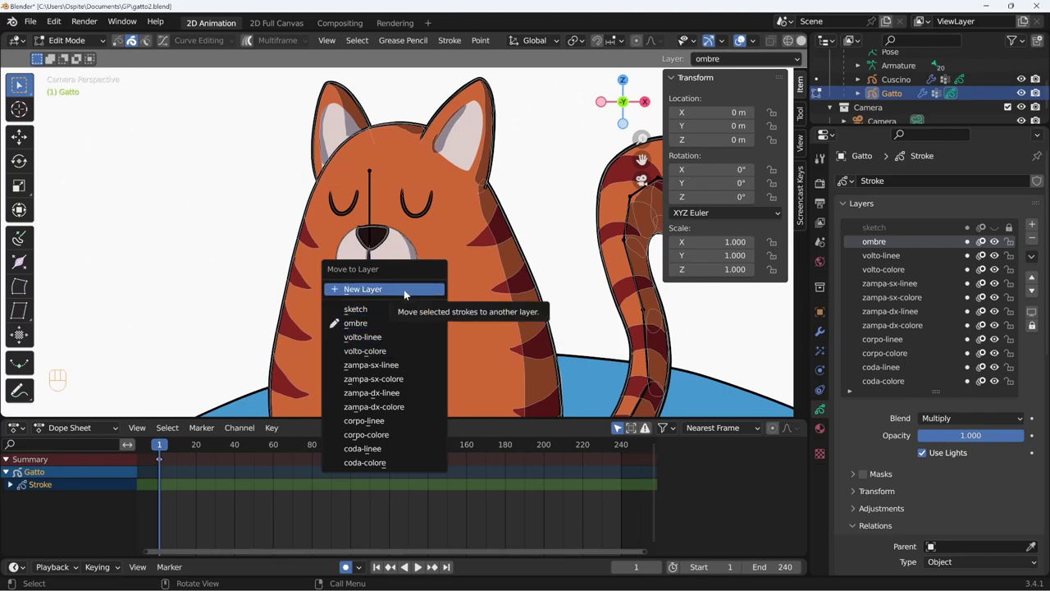
{"action": "key", "text": "c"}
{"action": "key", "text": "e"}
{"action": "left_click", "coordinate": [986, 245]}
{"action": "left_click", "coordinate": [986, 245]}
{"action": "left_click", "coordinate": [986, 244]}
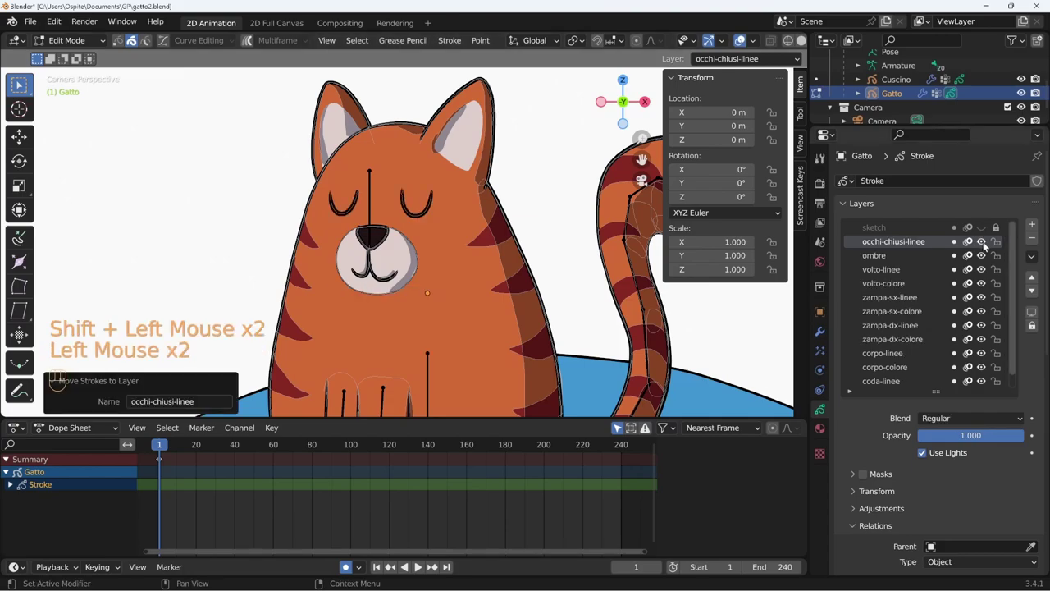
Step: Add an empty occhi-aperti-linee layer and return to Draw Mode
{"action": "key", "text": "shift+space"}
{"action": "key", "text": "shift+space"}
{"action": "key", "text": "shift+Left"}
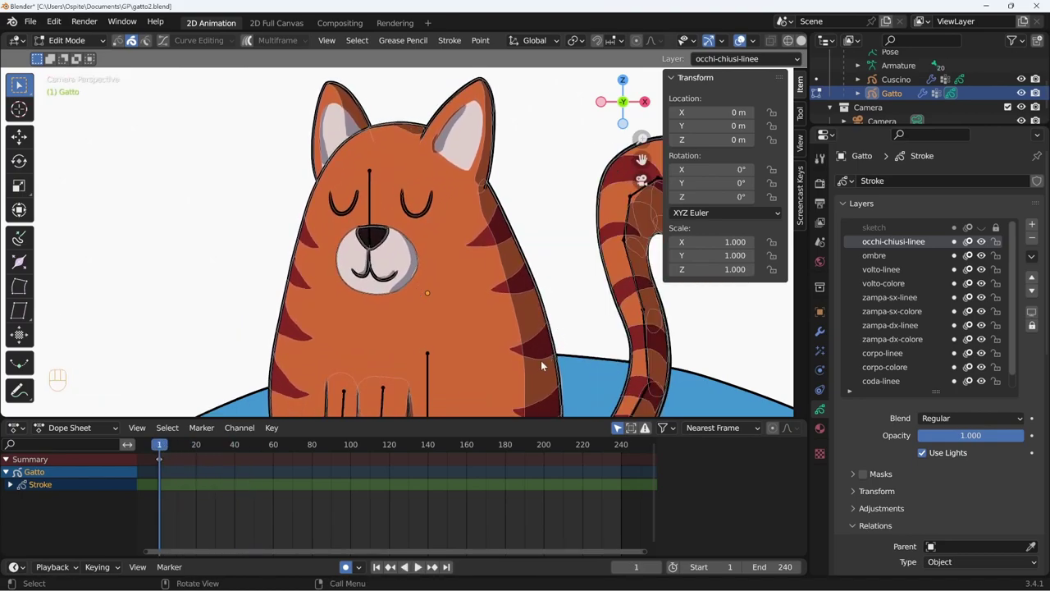
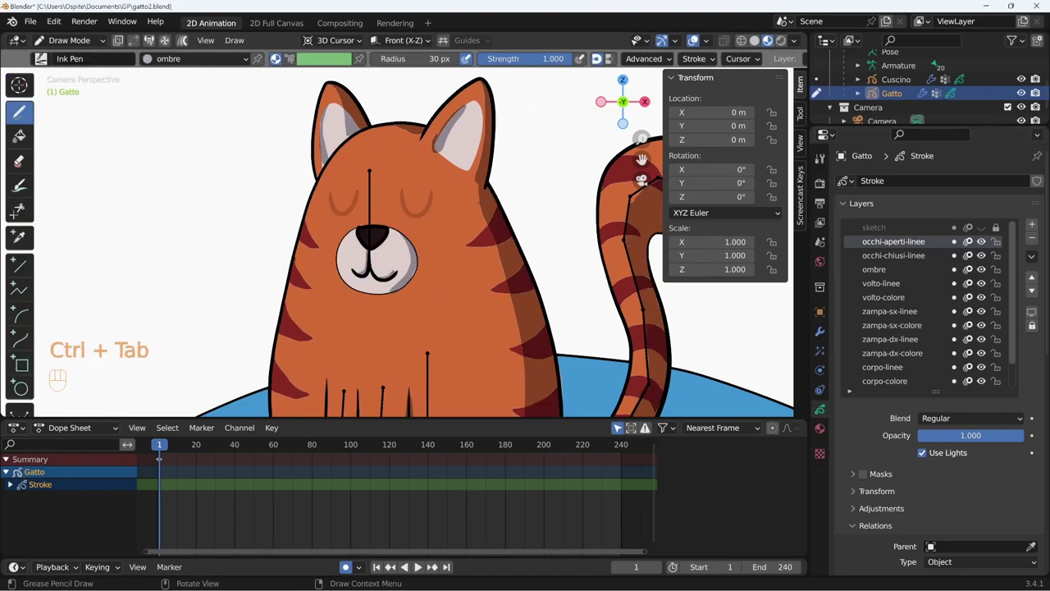
Step: Choose the volto vertex group and enable Add Weight Data for new strokes
{"action": "middle_click", "coordinate": [945, 502]}
{"action": "double_click", "coordinate": [1002, 453]}
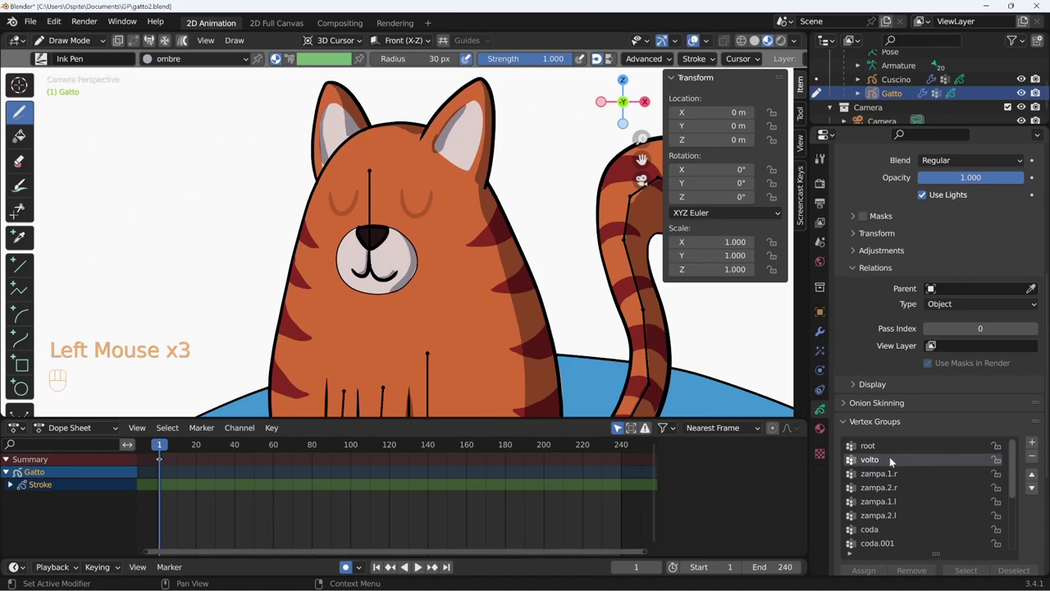
{"action": "left_click", "coordinate": [903, 339]}
{"action": "middle_click", "coordinate": [903, 339]}
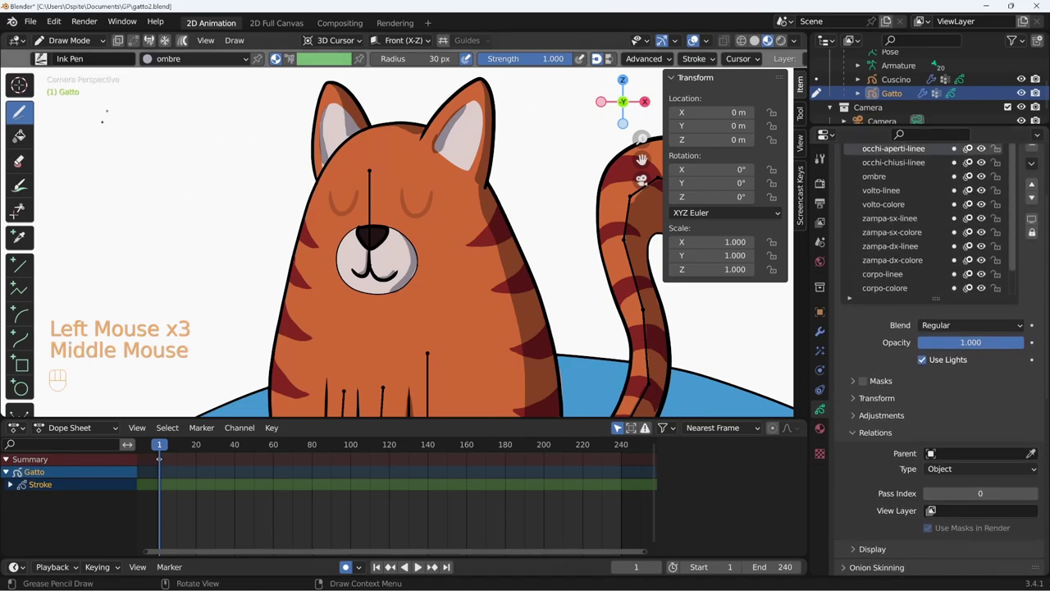
{"action": "left_click", "coordinate": [151, 44]}
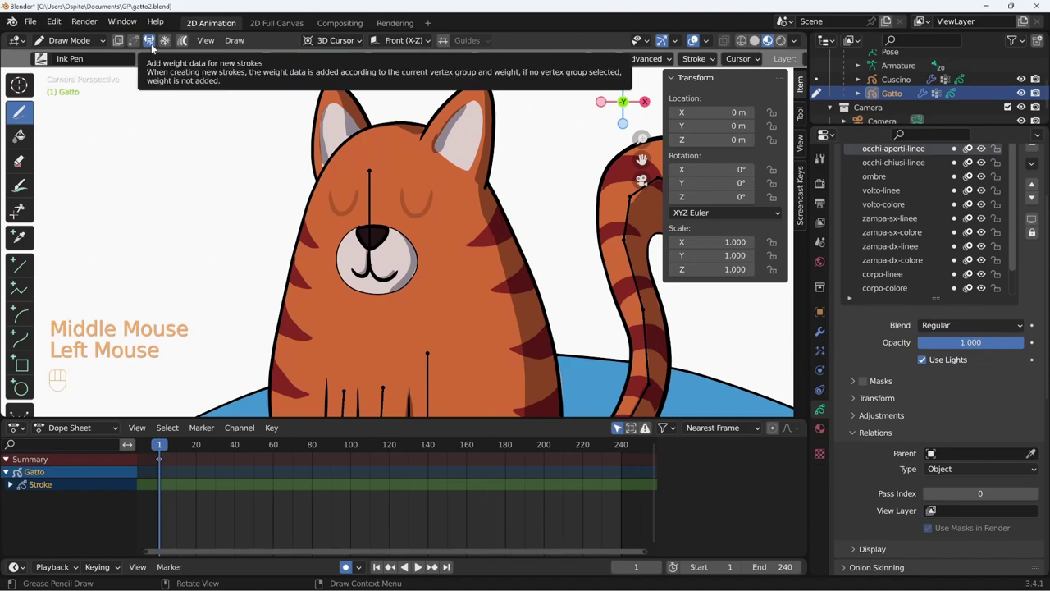
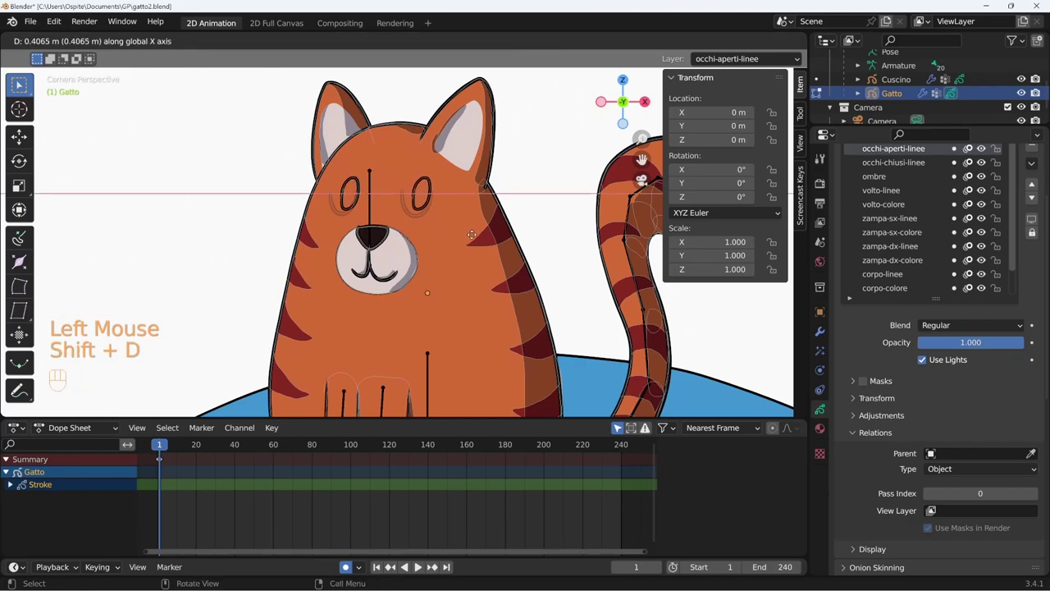
Step: Play the animation to check the open-eye outlines, then stop playback
{"action": "key", "text": "Tab"}
{"action": "key", "text": "shift+space"}
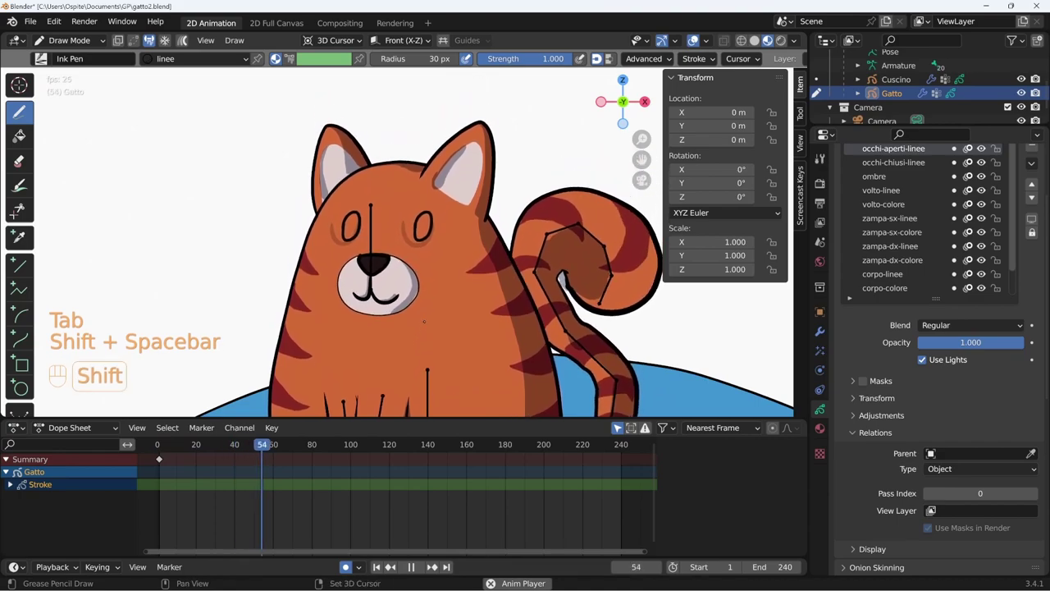
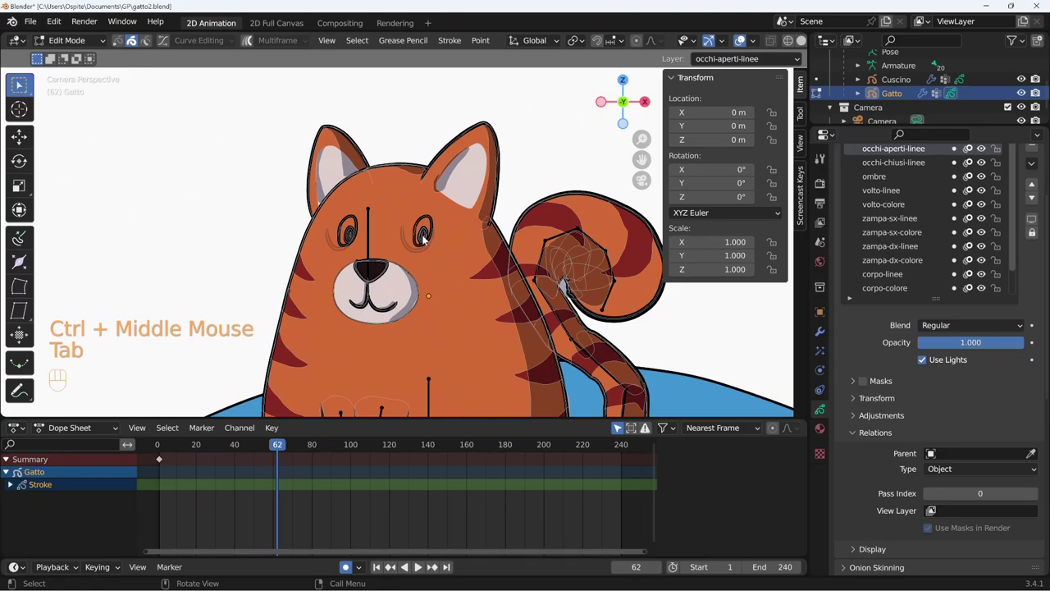
{"action": "key", "text": "l"}
{"action": "key", "text": "l"}
{"action": "key", "text": "l"}
{"action": "middle_click", "coordinate": [435, 297]}
{"action": "key", "text": "shift+Left"}
Step: Adjust the open-eye strokes on the cat's face in Edit Mode
{"action": "left_click", "coordinate": [426, 194]}
{"action": "left_click_drag", "start_coordinate": [426, 167], "coordinate": [447, 163]}
{"action": "left_click_drag", "start_coordinate": [332, 191], "coordinate": [358, 158]}
{"action": "key", "text": "s"}
{"action": "right_click", "coordinate": [437, 167]}
{"action": "key", "text": "alt+a"}
{"action": "left_click_drag", "start_coordinate": [426, 179], "coordinate": [448, 161]}
{"action": "key", "text": "g"}
Step: Add a new occhi-aperti-colore layer and return to Draw Mode for the pupil fills
{"action": "left_click_drag", "start_coordinate": [1015, 166], "coordinate": [997, 165]}
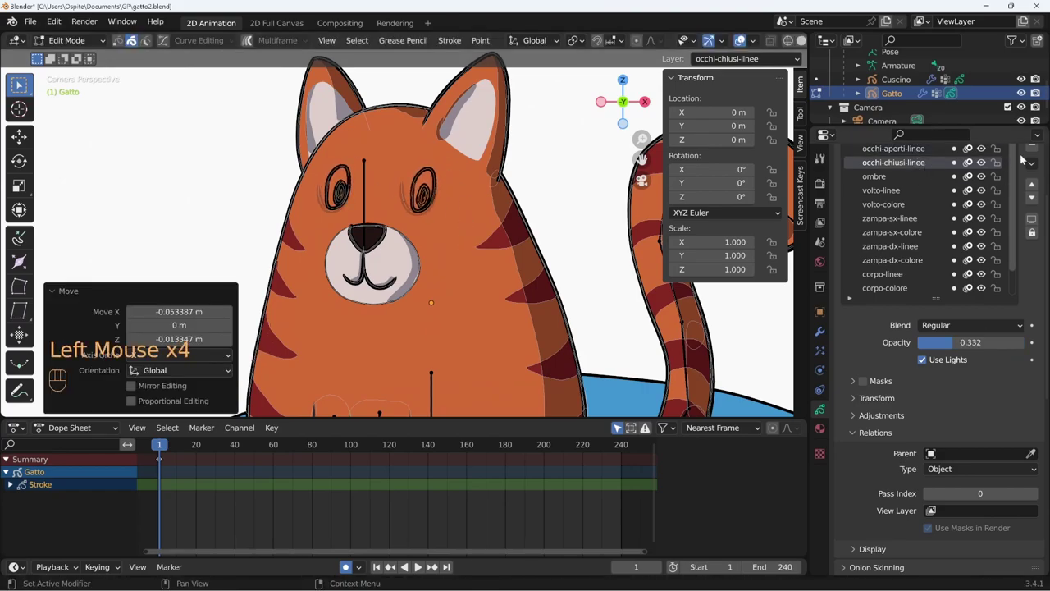
{"action": "left_click", "coordinate": [1037, 151]}
{"action": "middle_click", "coordinate": [942, 181]}
{"action": "left_click_drag", "start_coordinate": [942, 181], "coordinate": [892, 219]}
{"action": "key", "text": "c"}
{"action": "key", "text": "BackSpace"}
{"action": "key", "text": "BackSpace"}
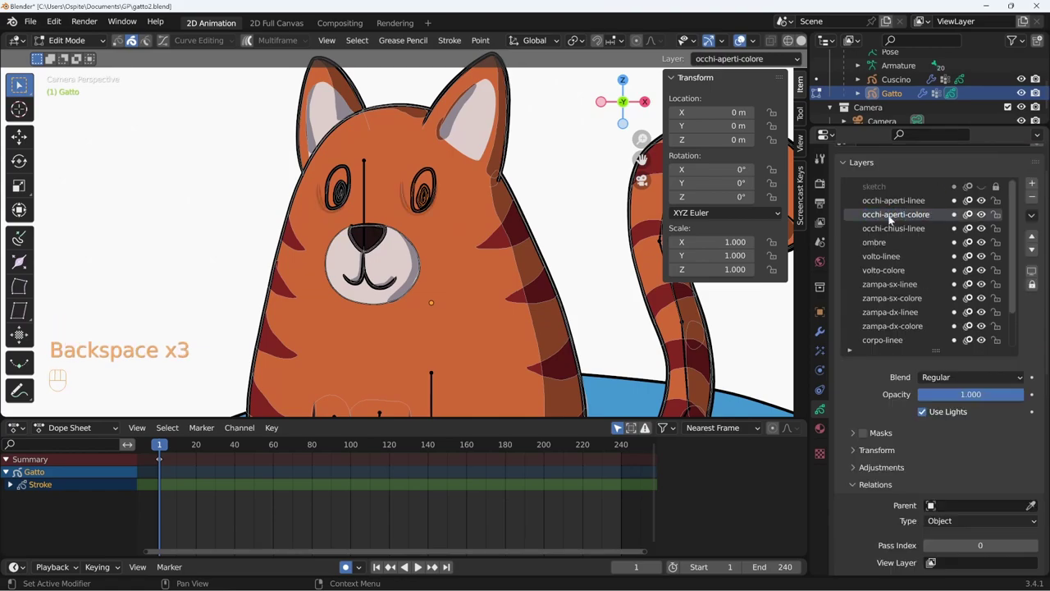
{"action": "key", "text": "Tab"}
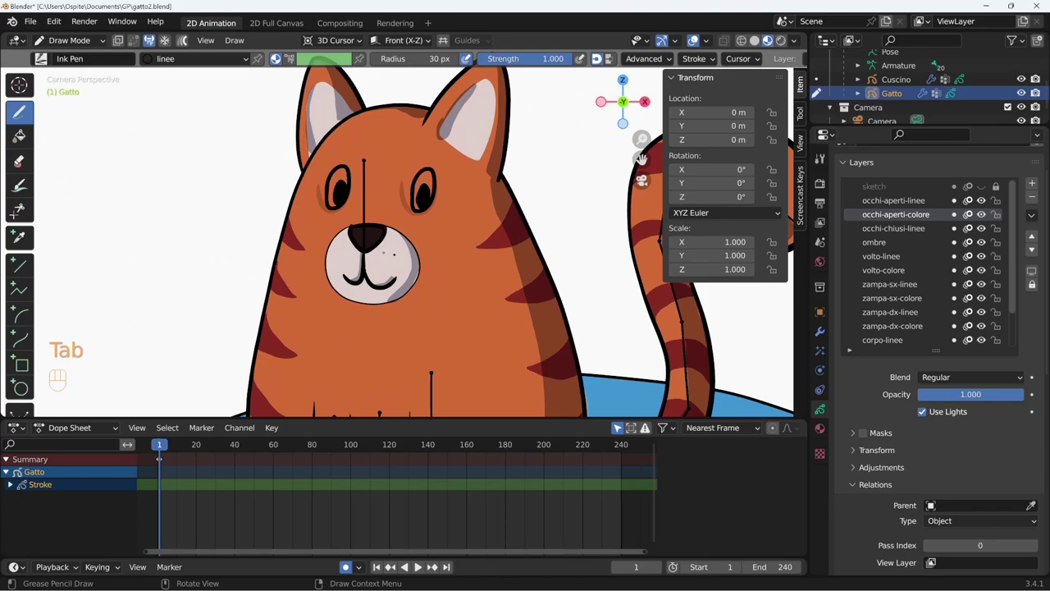
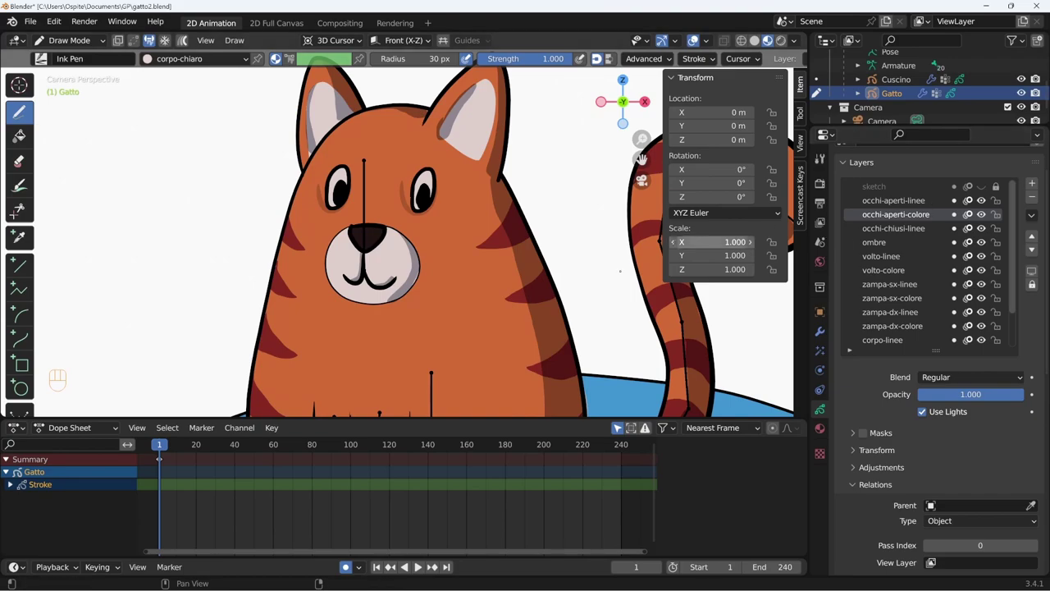
Step: Play the animation, then fade the open-eye lines layer opacity down to zero
{"action": "key", "text": "shift+space"}
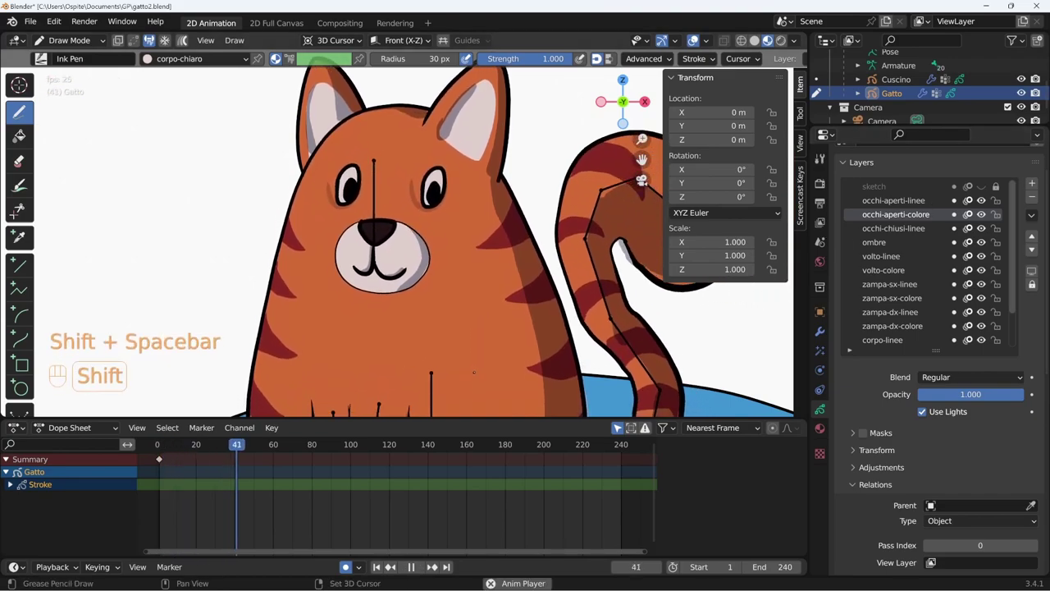
{"action": "key", "text": "shift+space"}
{"action": "key", "text": "shift+Left"}
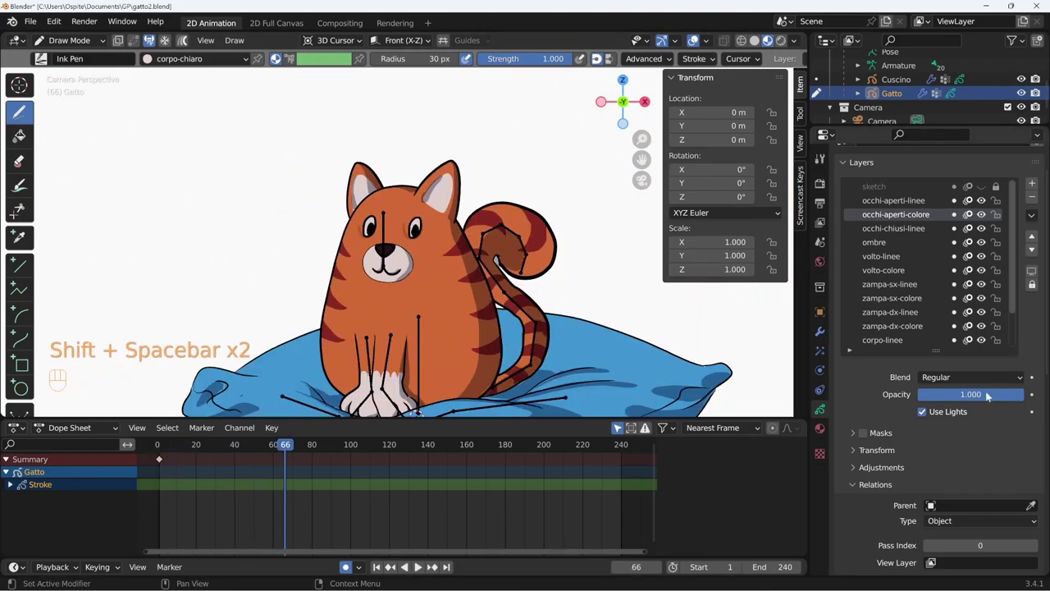
{"action": "left_click_drag", "start_coordinate": [1002, 399], "coordinate": [920, 353]}
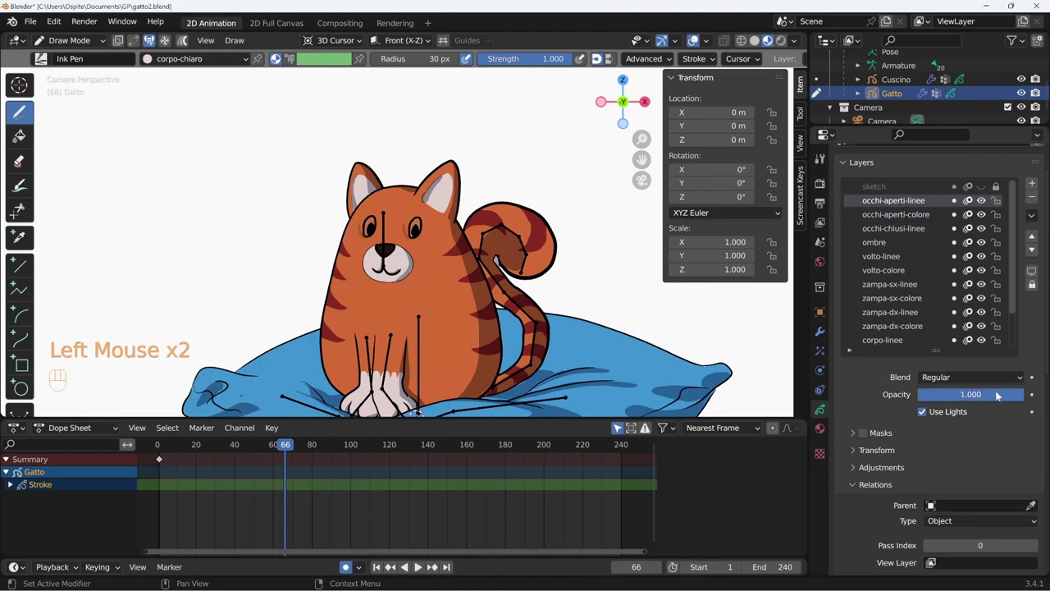
{"action": "left_click_drag", "start_coordinate": [1006, 400], "coordinate": [878, 362]}
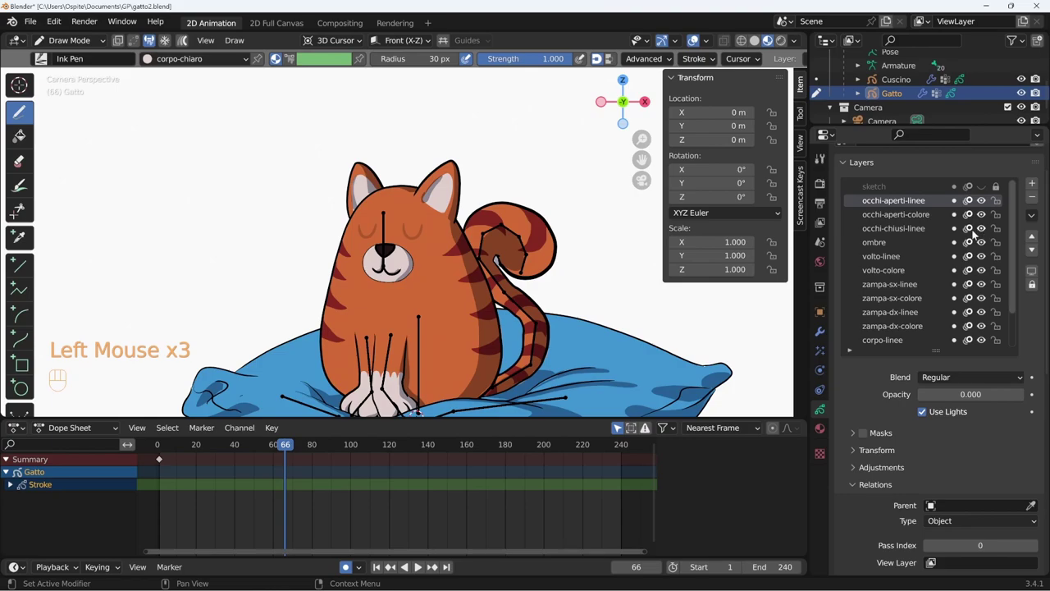
Step: Toggle the eye layers' visibility and restore full opacity to test open and closed eyes
{"action": "left_click", "coordinate": [986, 231]}
{"action": "left_click", "coordinate": [986, 232]}
{"action": "left_click", "coordinate": [986, 210]}
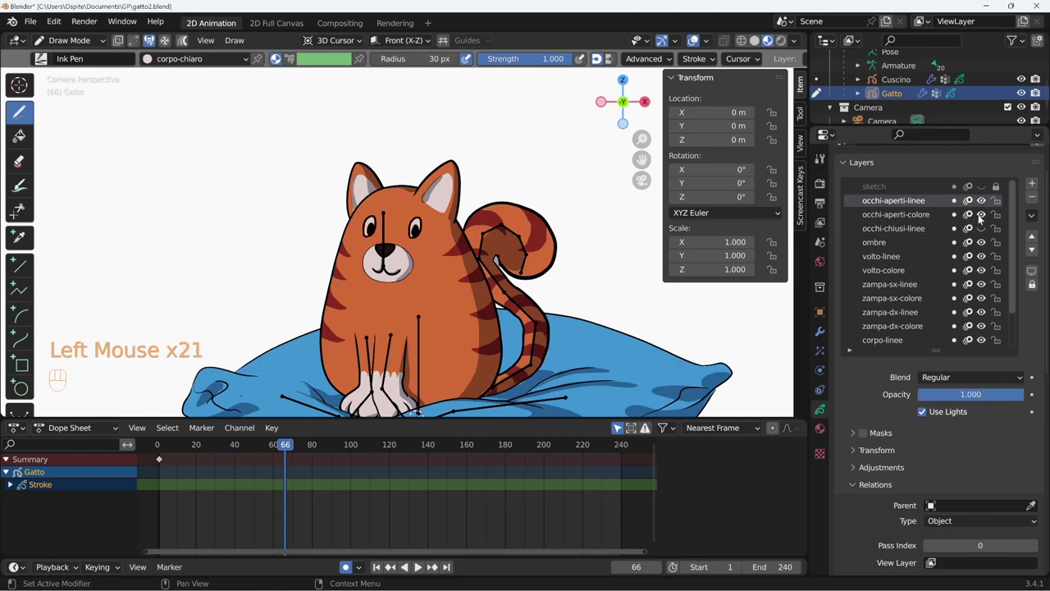
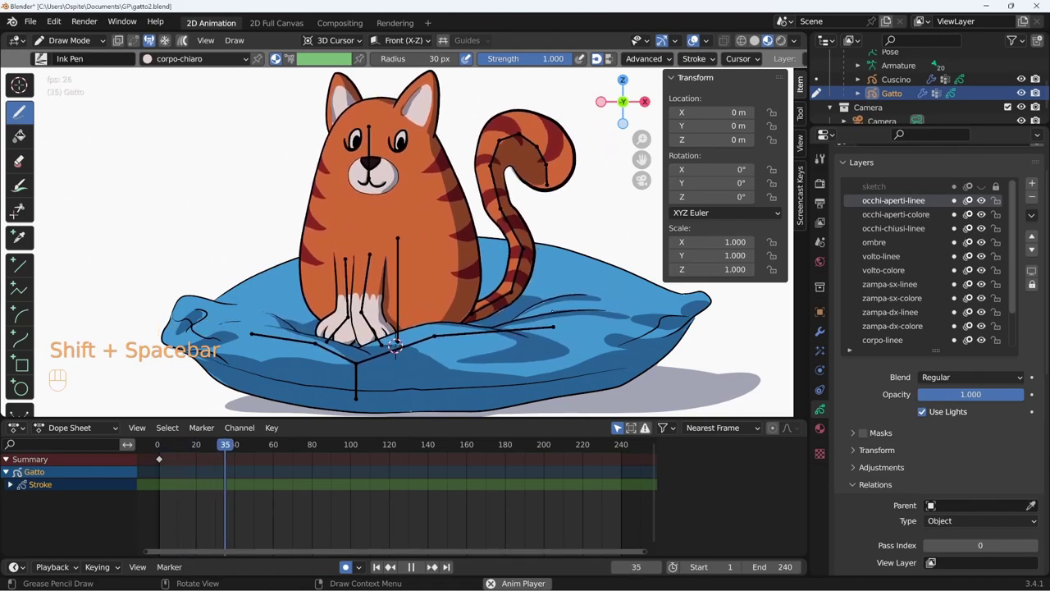
{"action": "left_click_drag", "start_coordinate": [1024, 402], "coordinate": [1025, 402]}
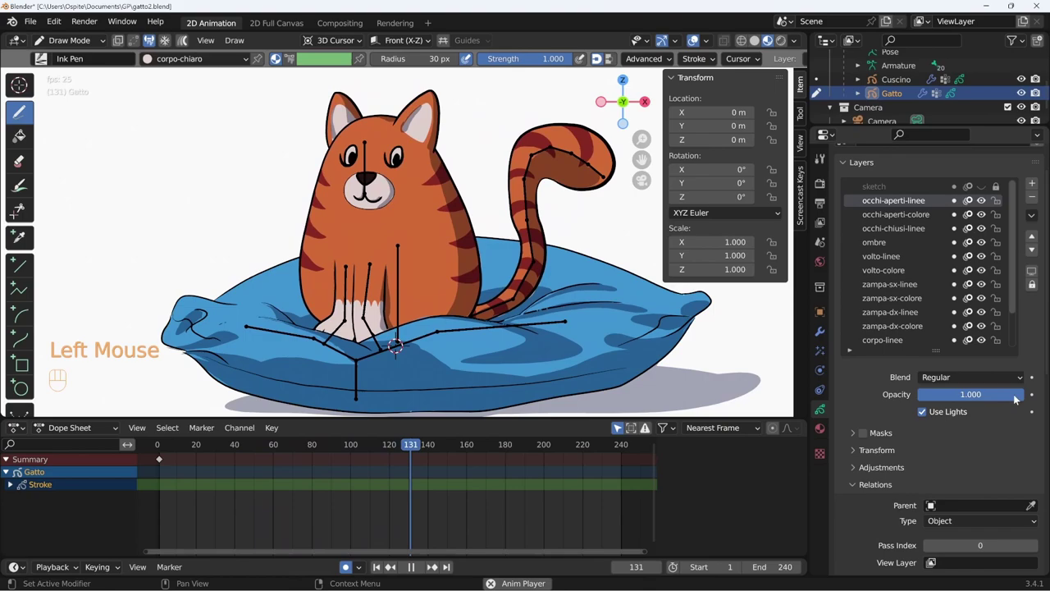
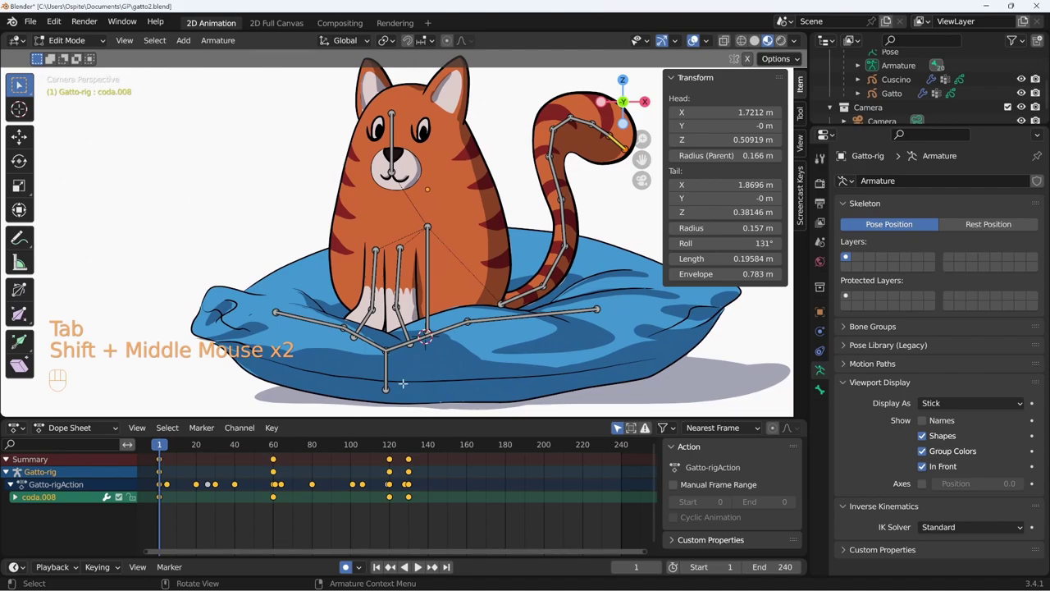
Step: Set the Gatto-rig armature's Viewport Display to Octahedral bone shapes
{"action": "key", "text": "shift+s"}
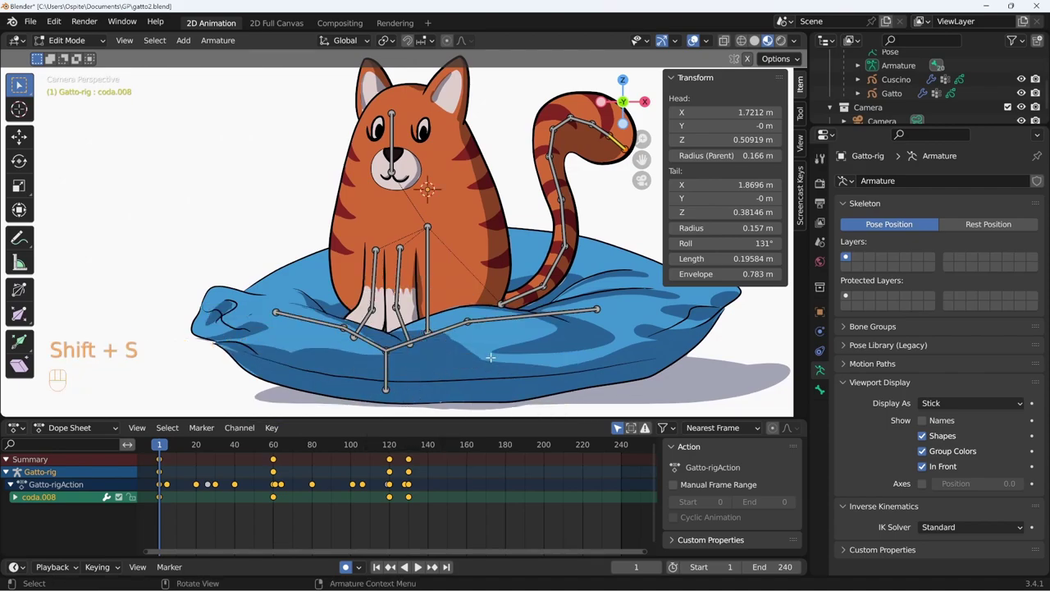
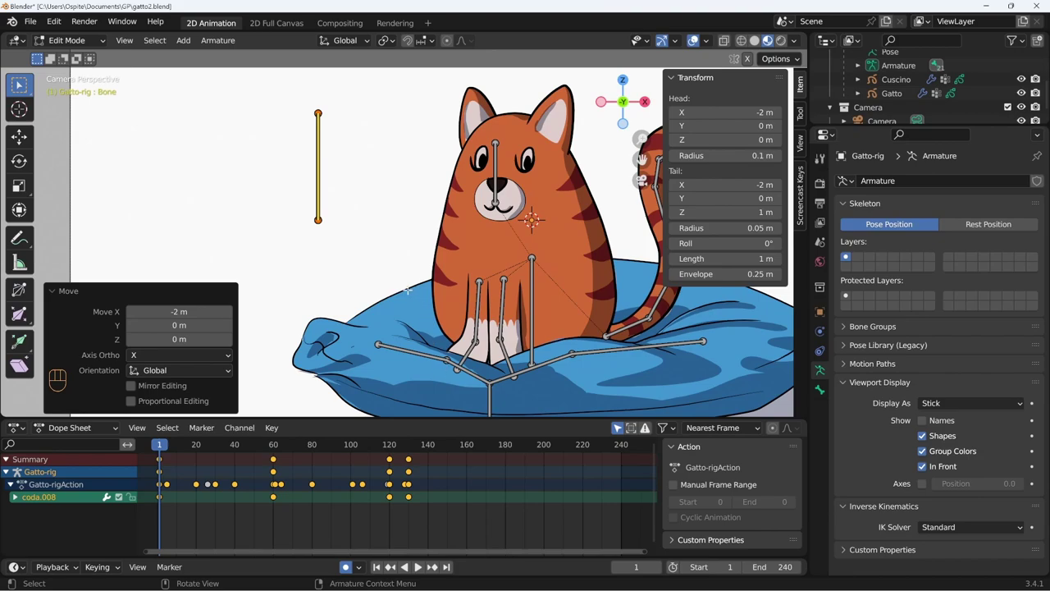
{"action": "left_click_drag", "start_coordinate": [973, 403], "coordinate": [973, 424]}
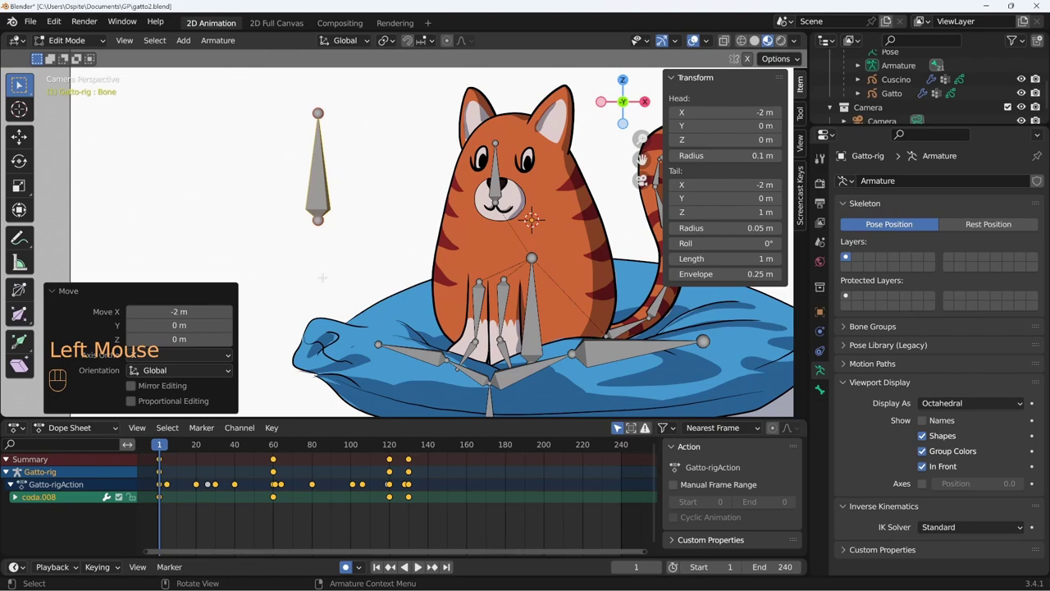
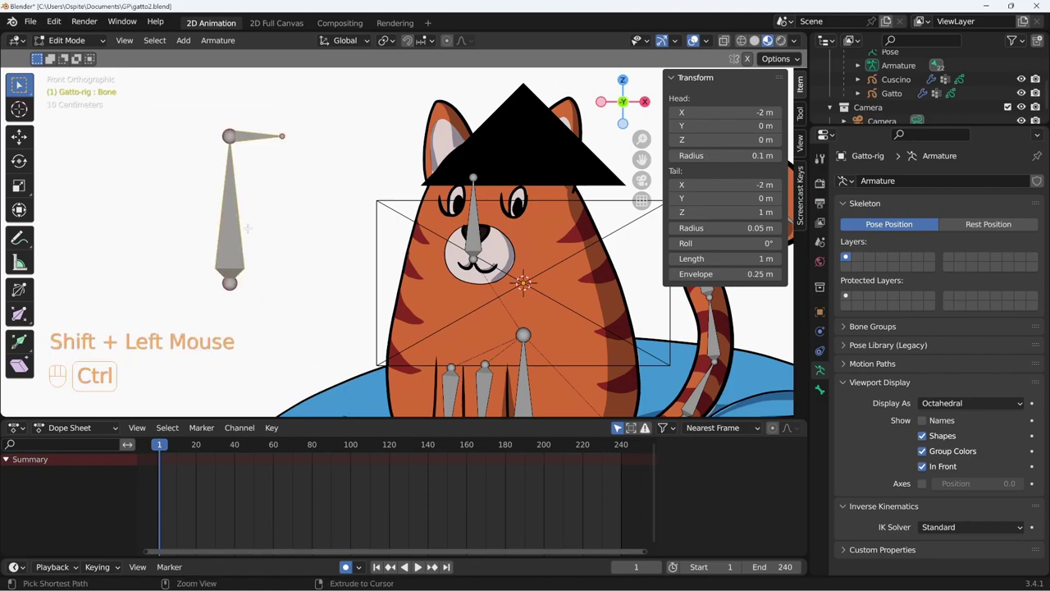
Step: Switch the armature into Pose Mode with the new short bone selected
{"action": "key", "text": "ctrl+p"}
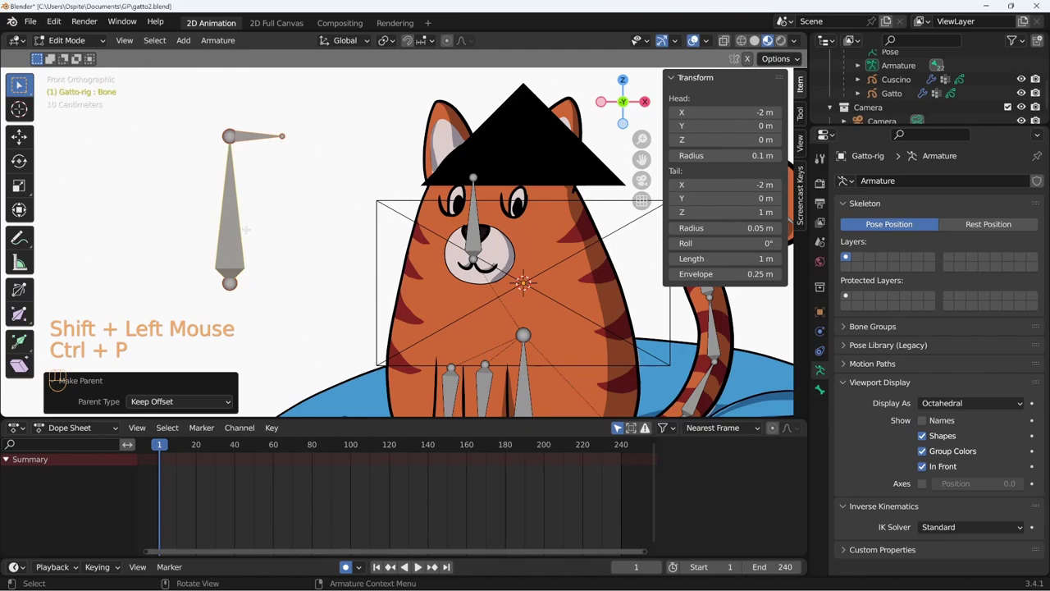
{"action": "key", "text": "ctrl+Tab"}
{"action": "left_click", "coordinate": [235, 260]}
{"action": "key", "text": "r"}
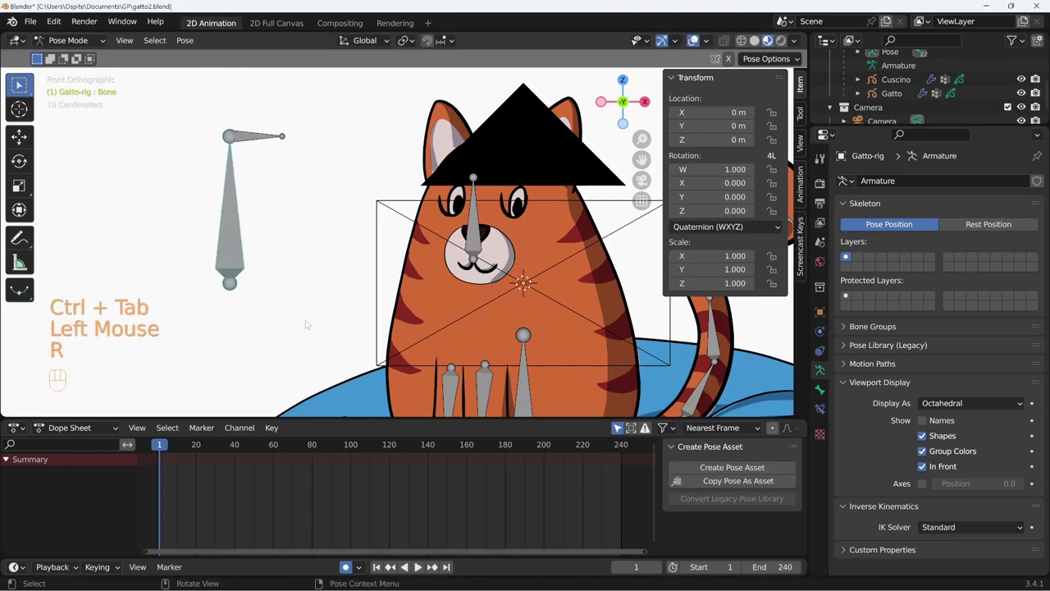
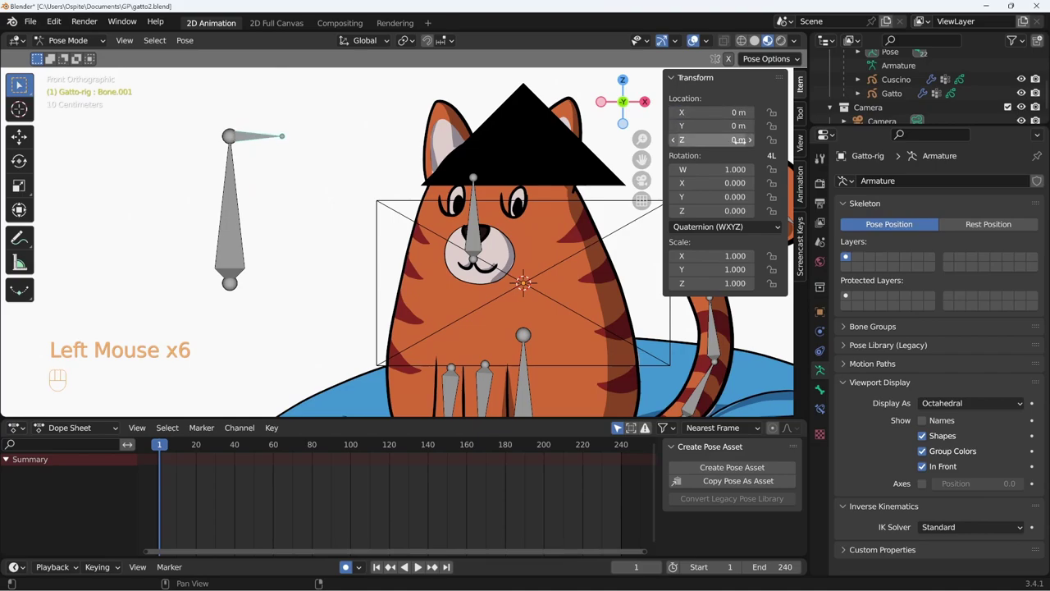
Step: Lock the bone's location and rotation channels except X location and start renaming it
{"action": "left_click", "coordinate": [781, 137]}
{"action": "left_click", "coordinate": [778, 177]}
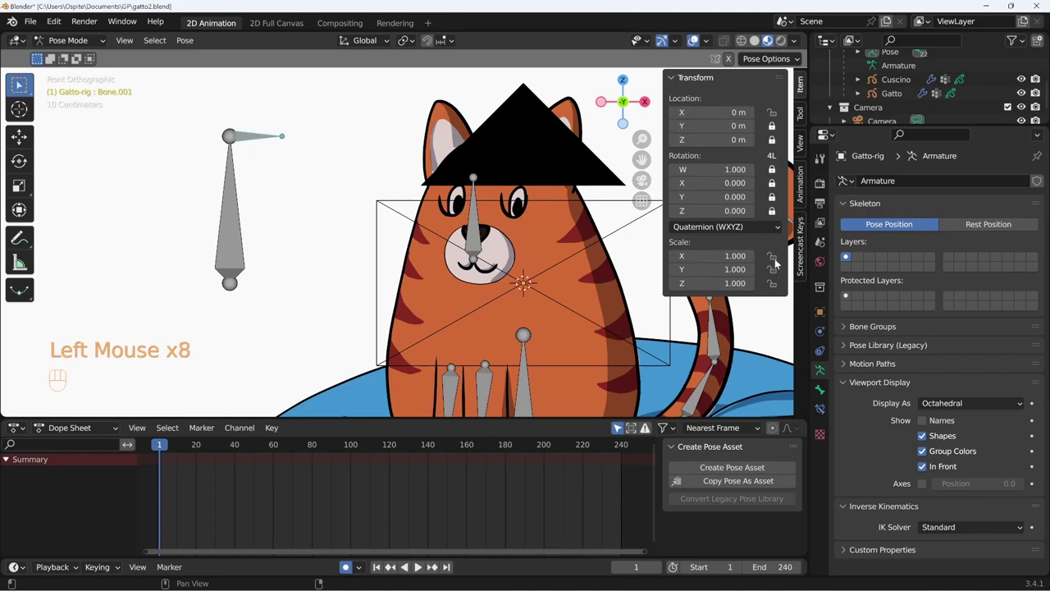
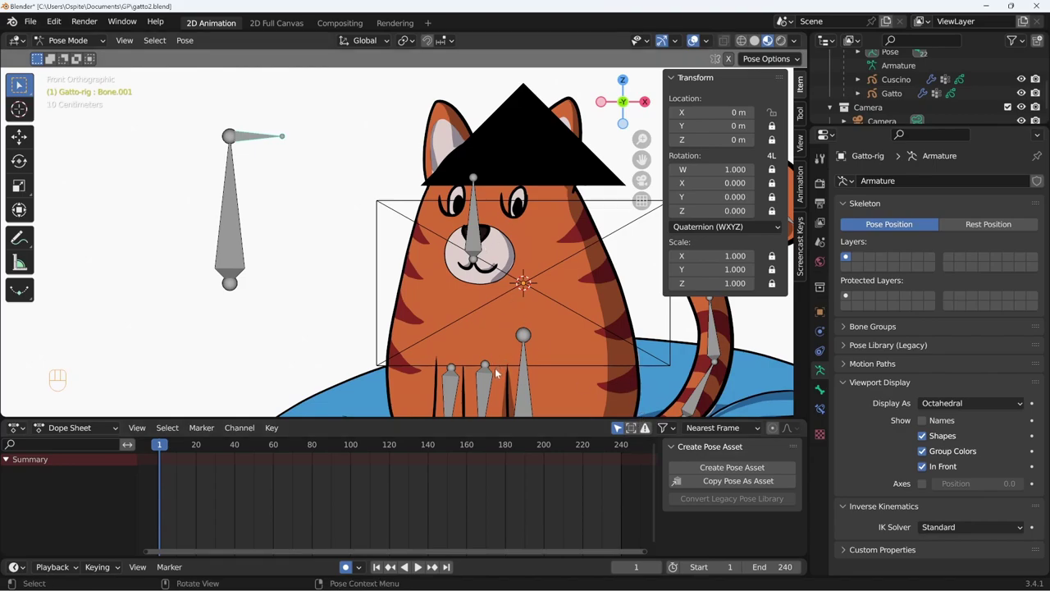
{"action": "key", "text": "F2"}
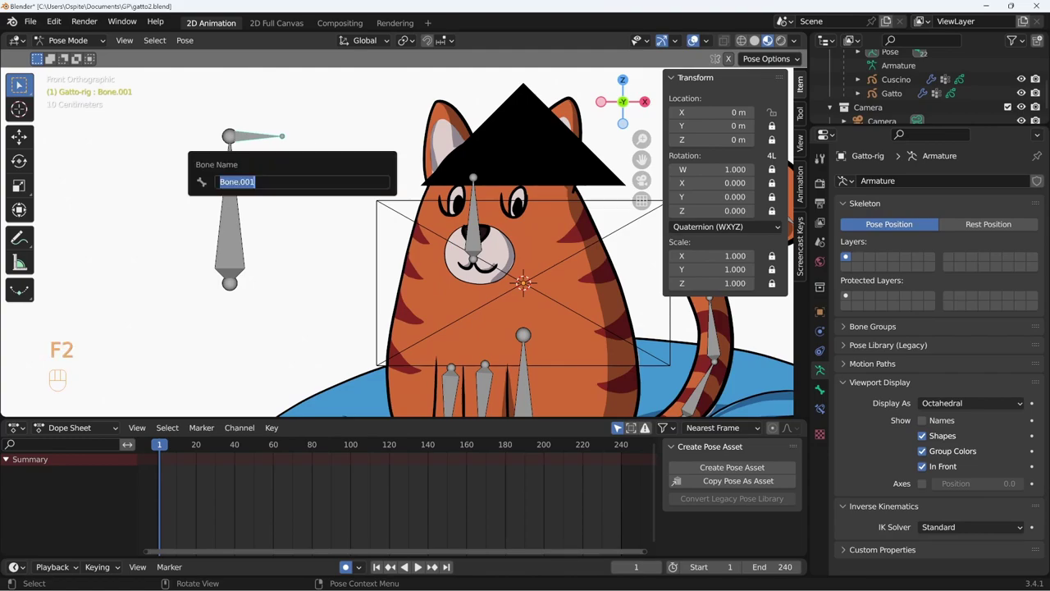
Step: Name the bone occhi_switch and add a Limit Location constraint, Min X 0 to Max X 1 m in Local Space
{"action": "key", "text": "BackSpace"}
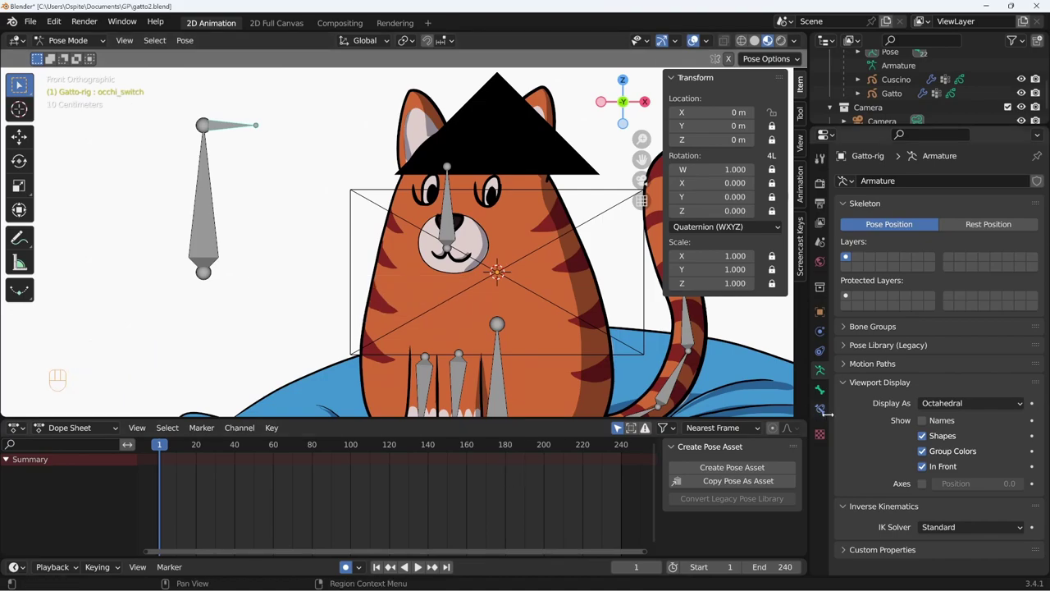
{"action": "left_click", "coordinate": [830, 418]}
{"action": "left_click_drag", "start_coordinate": [943, 184], "coordinate": [829, 309]}
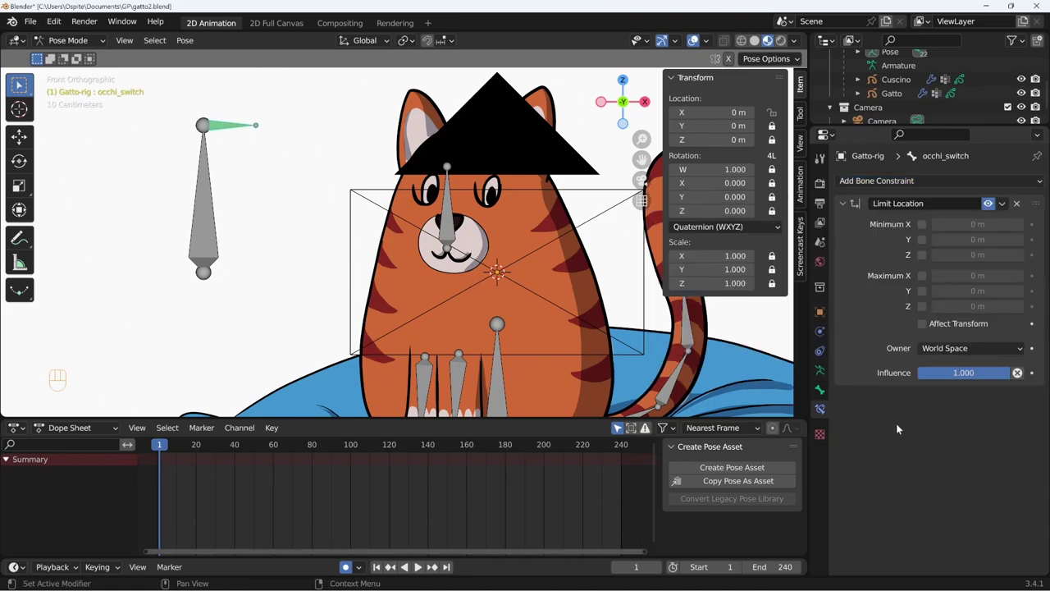
{"action": "left_click", "coordinate": [922, 228]}
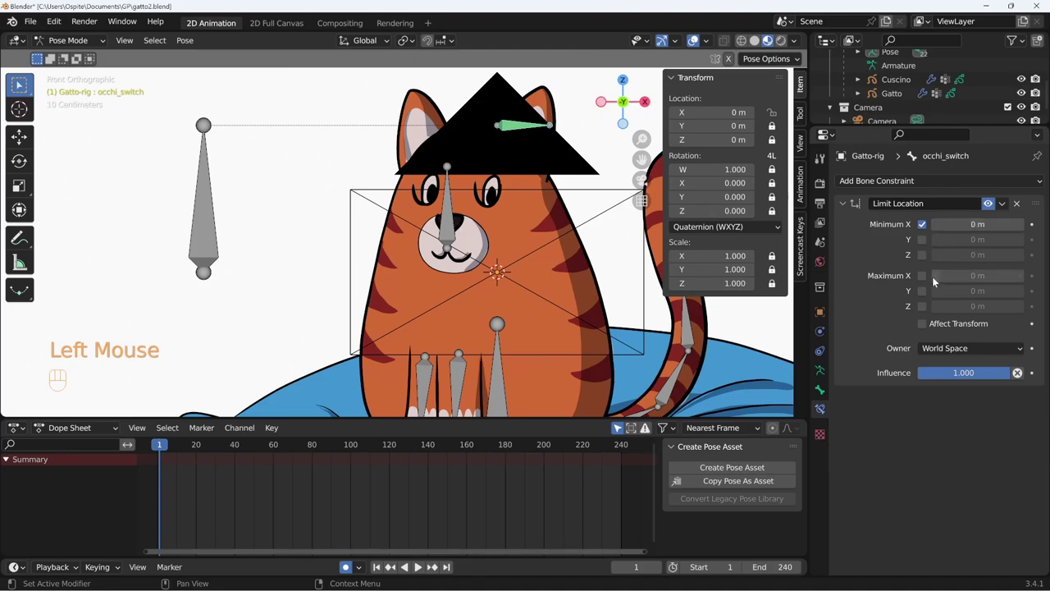
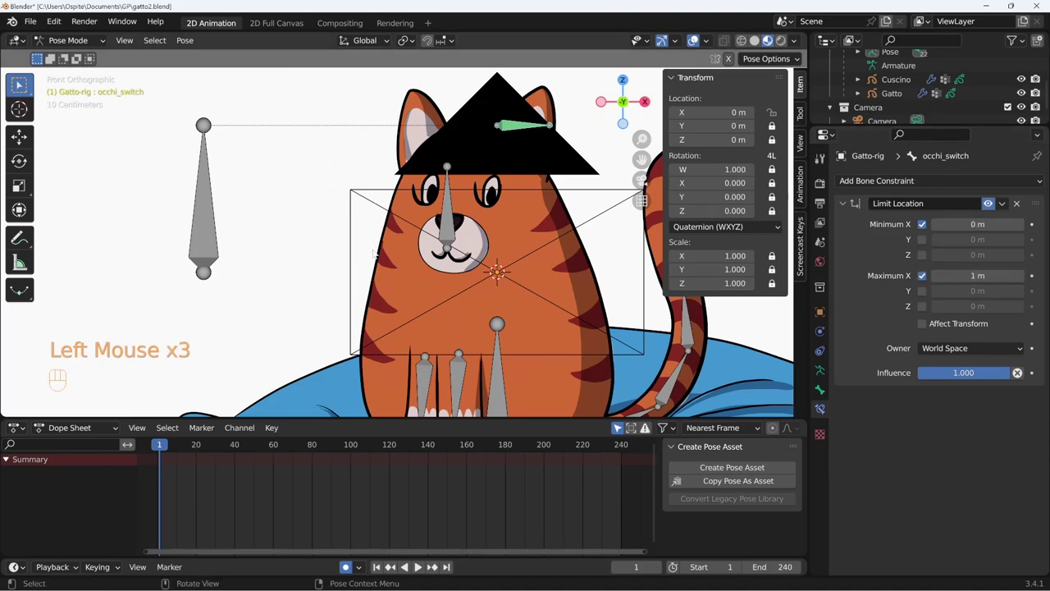
{"action": "left_click_drag", "start_coordinate": [981, 351], "coordinate": [968, 435]}
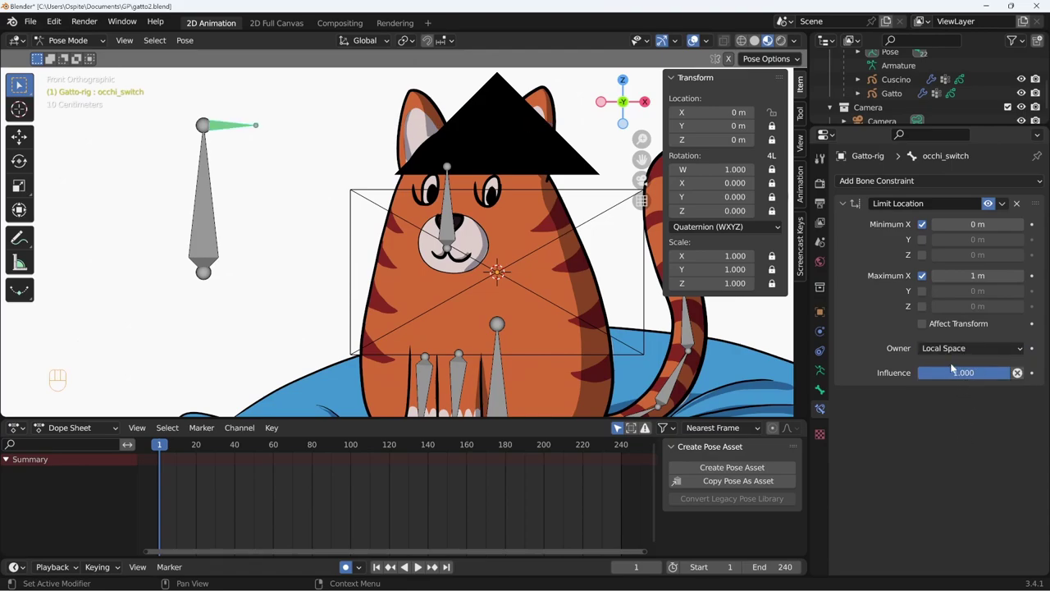
{"action": "key", "text": "g"}
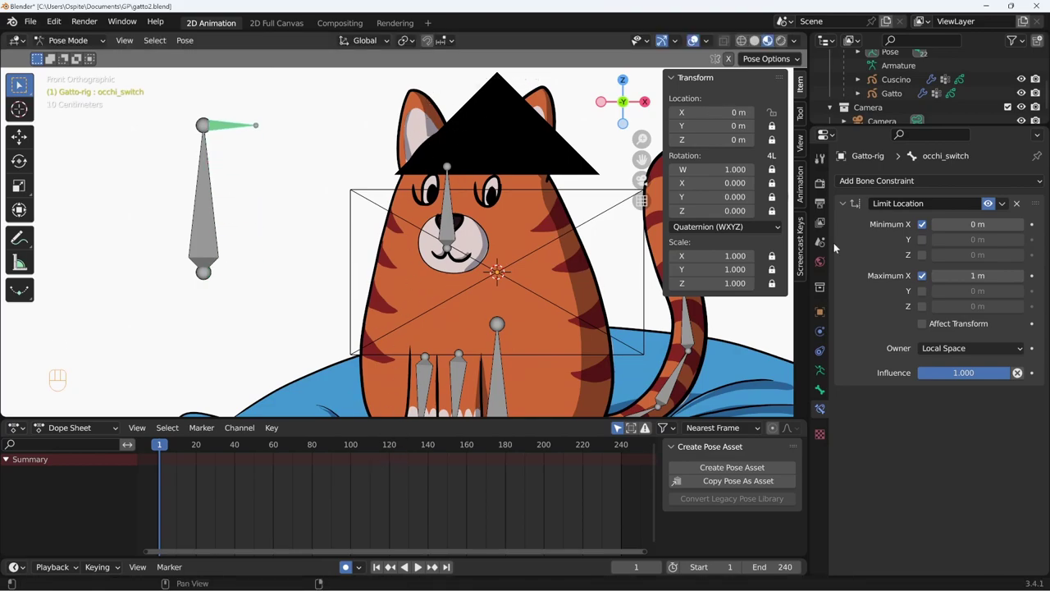
{"action": "left_click", "coordinate": [848, 210]}
Step: Reframe the view on the cat and leave Pose Mode for Object Mode
{"action": "left_click_drag", "start_coordinate": [560, 306], "coordinate": [537, 318]}
{"action": "left_click_drag", "start_coordinate": [522, 316], "coordinate": [496, 324]}
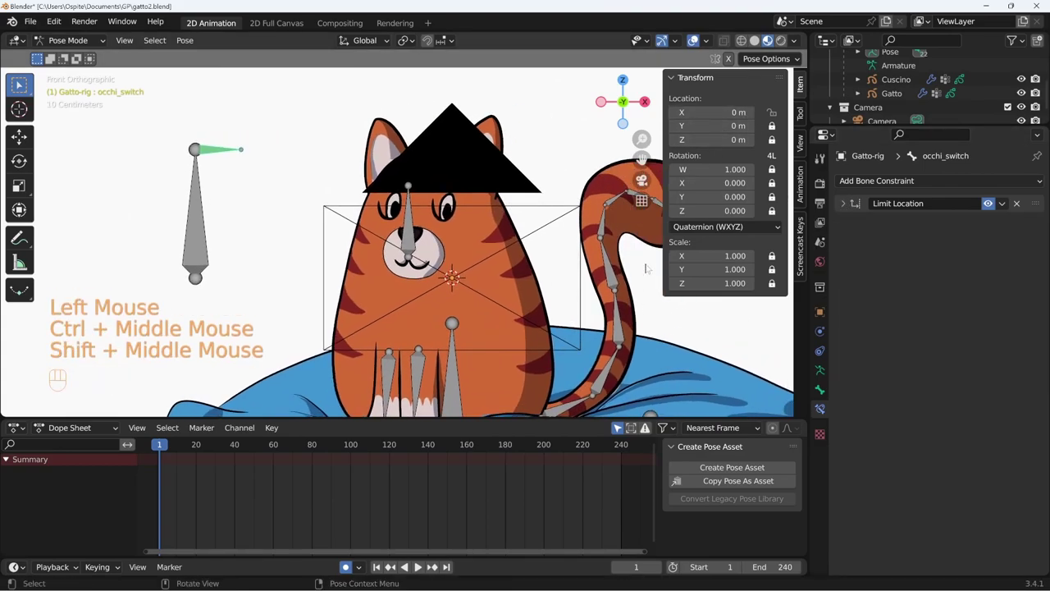
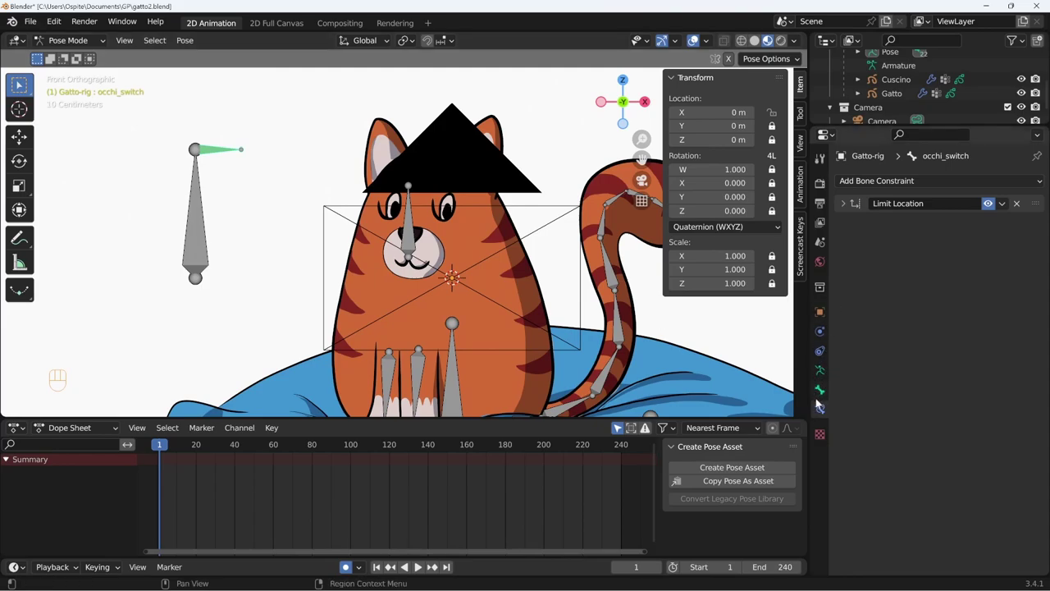
{"action": "left_click", "coordinate": [453, 218]}
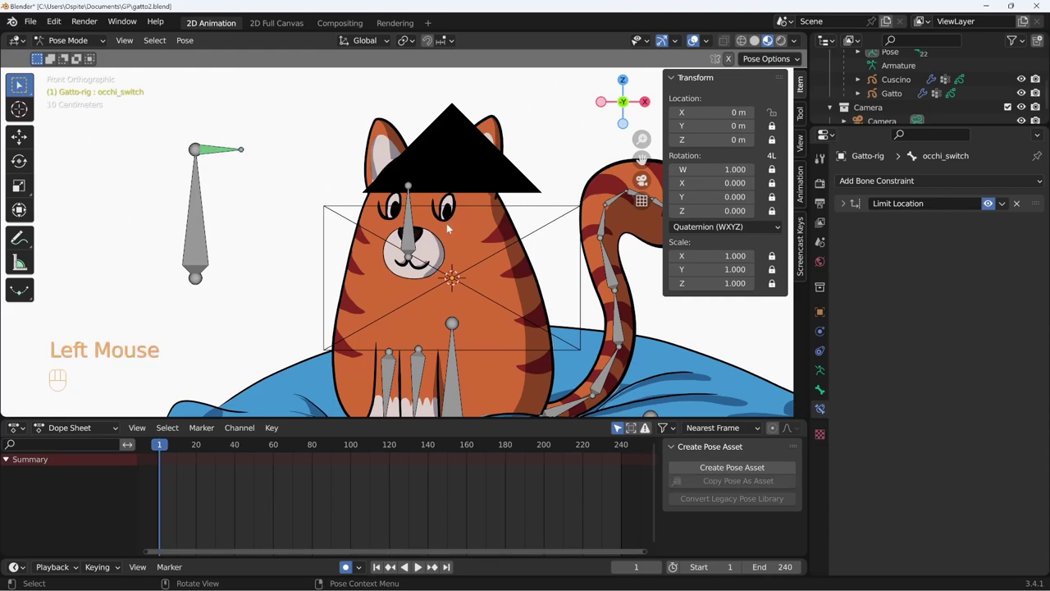
{"action": "left_click_drag", "start_coordinate": [530, 307], "coordinate": [499, 279]}
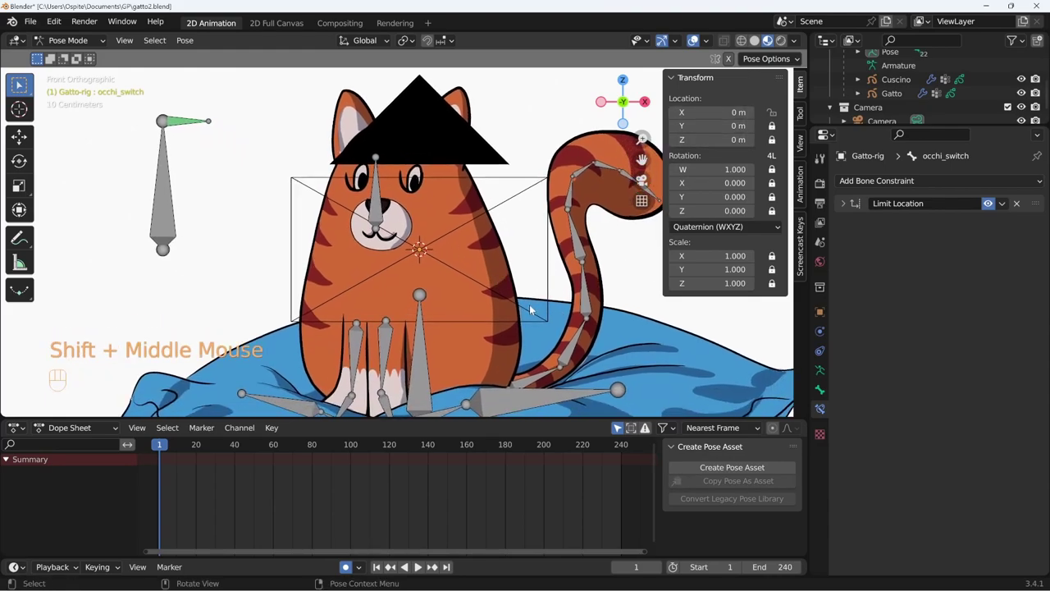
{"action": "key", "text": "ctrl+Tab"}
Step: Add a driver to the opacity of Gatto's open-eye lines layer
{"action": "left_click", "coordinate": [510, 314]}
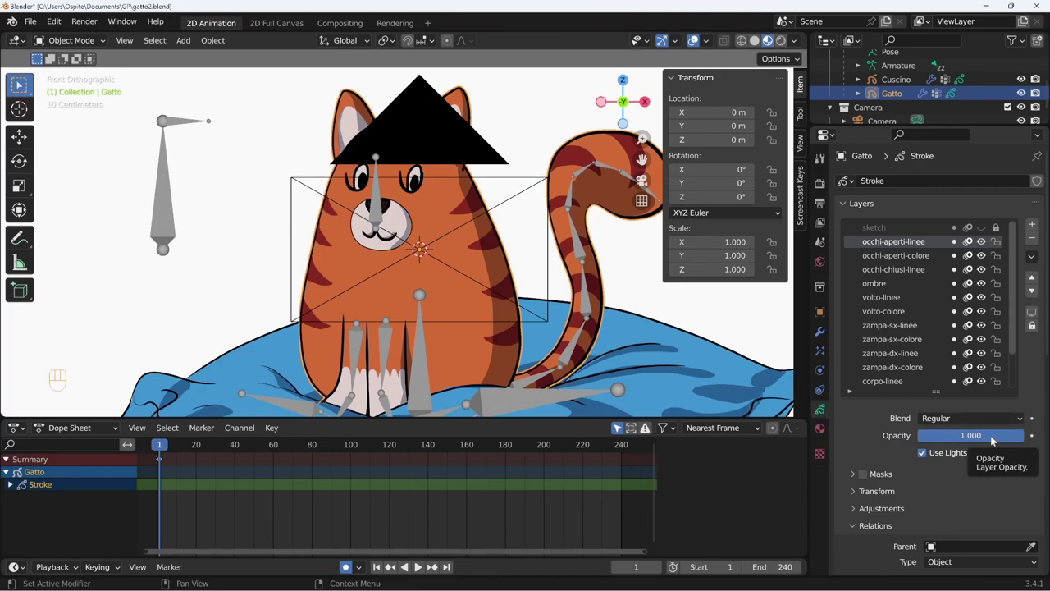
{"action": "right_click", "coordinate": [993, 439]}
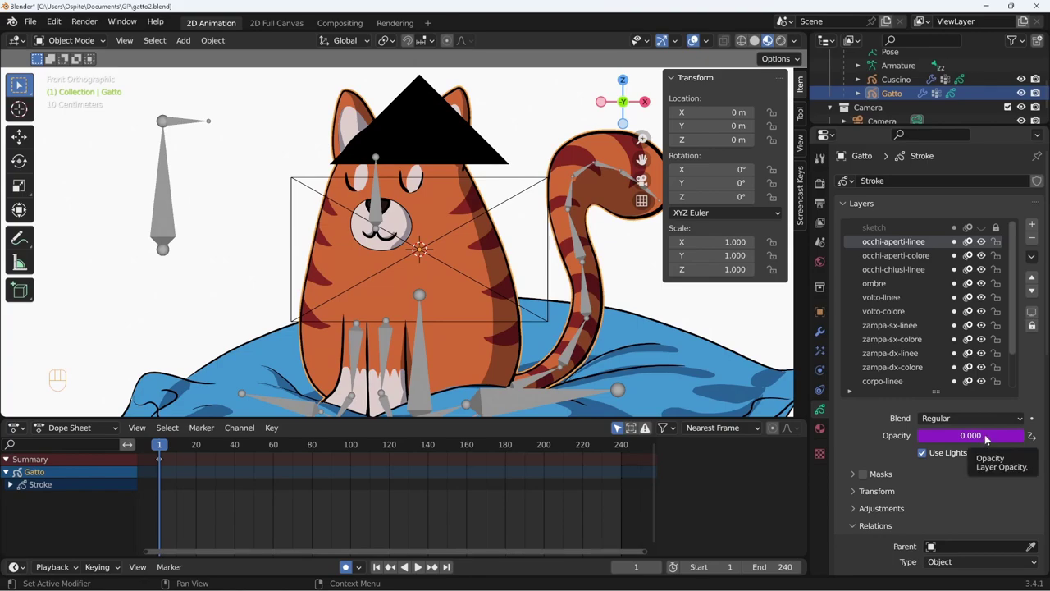
{"action": "left_click", "coordinate": [935, 257]}
Step: Paste the same opacity driver onto the occhi-aperti-colore and occhi-chiusi-linee layers
{"action": "right_click", "coordinate": [980, 439]}
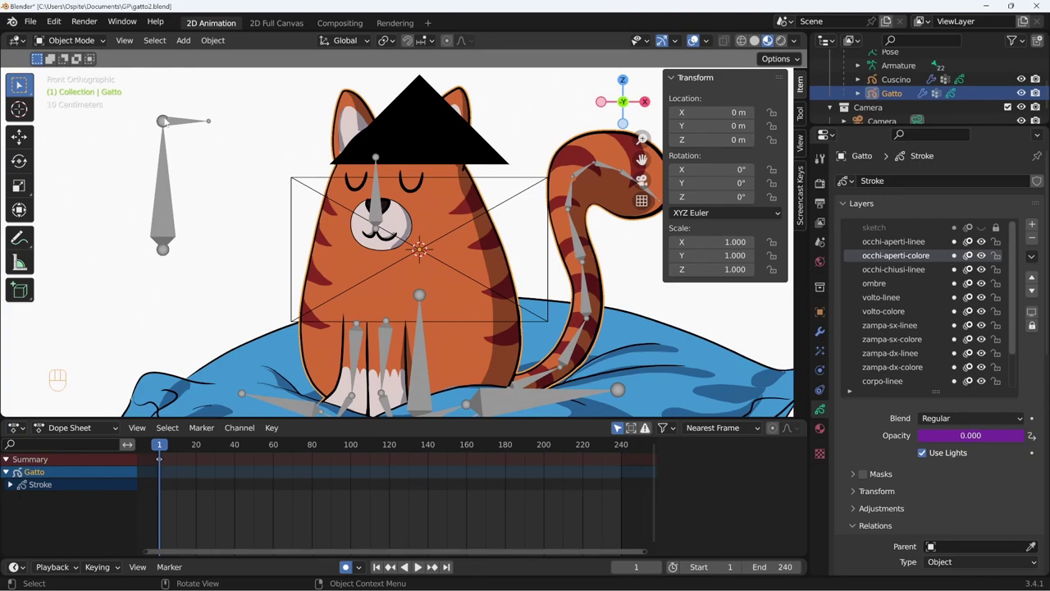
{"action": "left_click", "coordinate": [914, 272]}
{"action": "left_click_drag", "start_coordinate": [974, 443], "coordinate": [954, 443]}
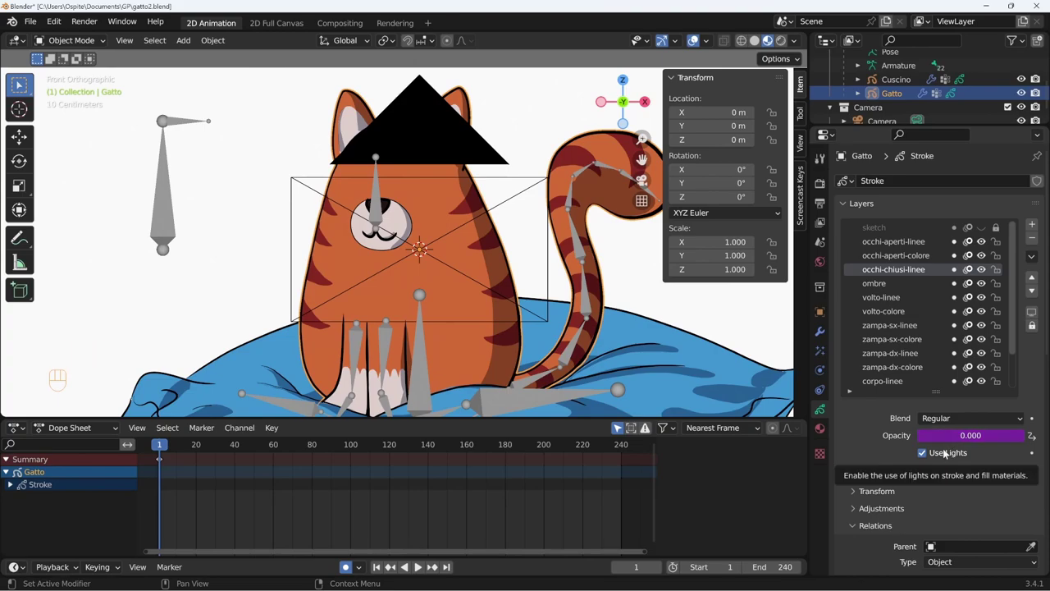
{"action": "key", "text": "KP_0"}
{"action": "left_click_drag", "start_coordinate": [620, 351], "coordinate": [539, 356]}
{"action": "left_click_drag", "start_coordinate": [535, 354], "coordinate": [551, 345]}
{"action": "left_click_drag", "start_coordinate": [993, 441], "coordinate": [1040, 397]}
{"action": "key", "text": "ctrl+Tab"}
{"action": "left_click", "coordinate": [1039, 404]}
{"action": "key", "text": "g"}
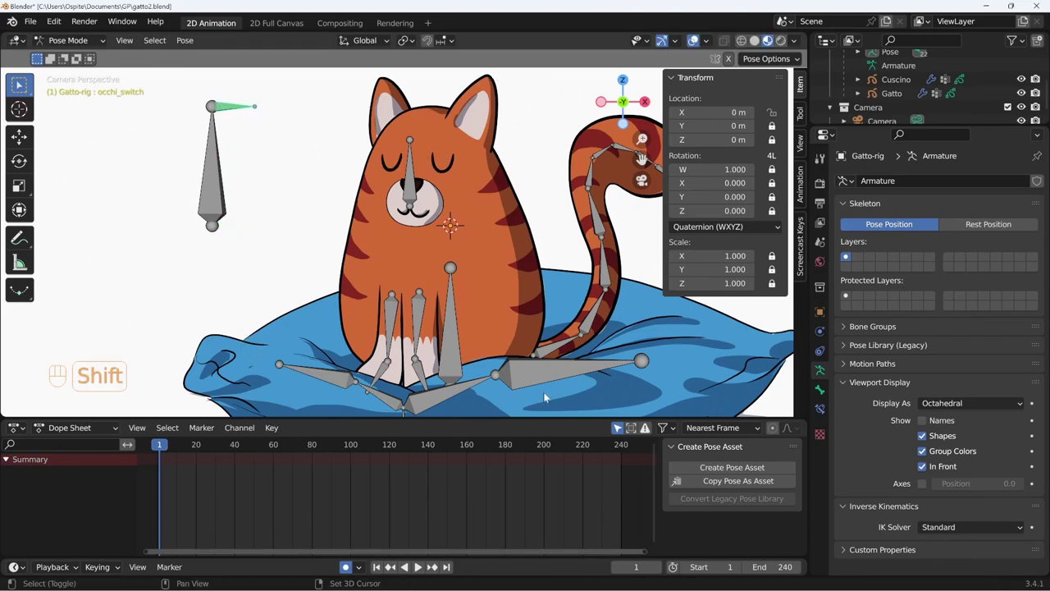
Step: Duplicate the occhi_switch keys from frame 60 to frame 90 in the Dope Sheet
{"action": "key", "text": "shift+space"}
{"action": "key", "text": "shift+space"}
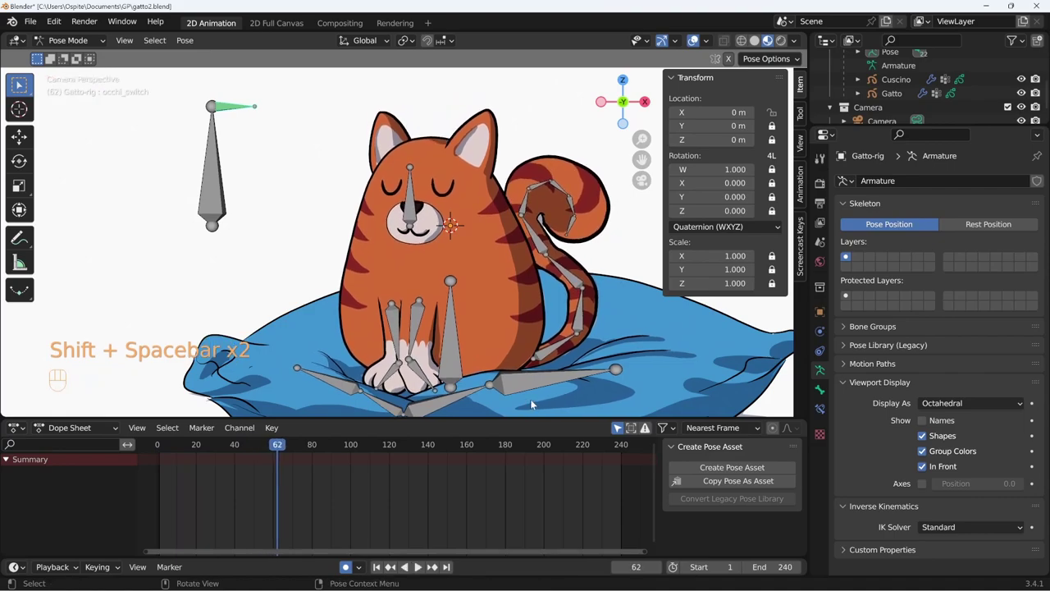
{"action": "left_click", "coordinate": [284, 451]}
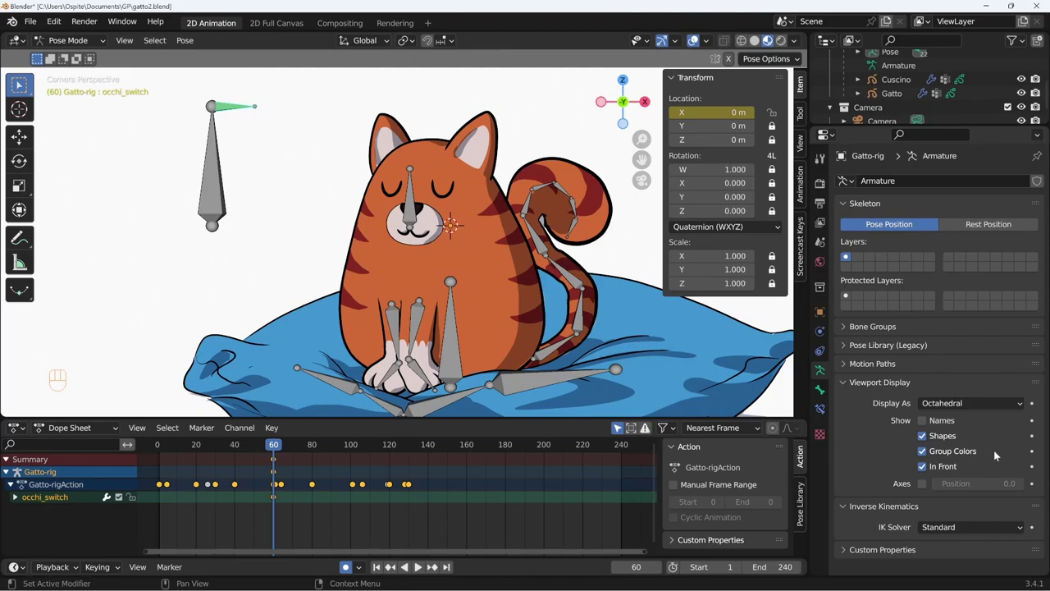
{"action": "left_click", "coordinate": [982, 398]}
{"action": "left_click_drag", "start_coordinate": [982, 403], "coordinate": [971, 440]}
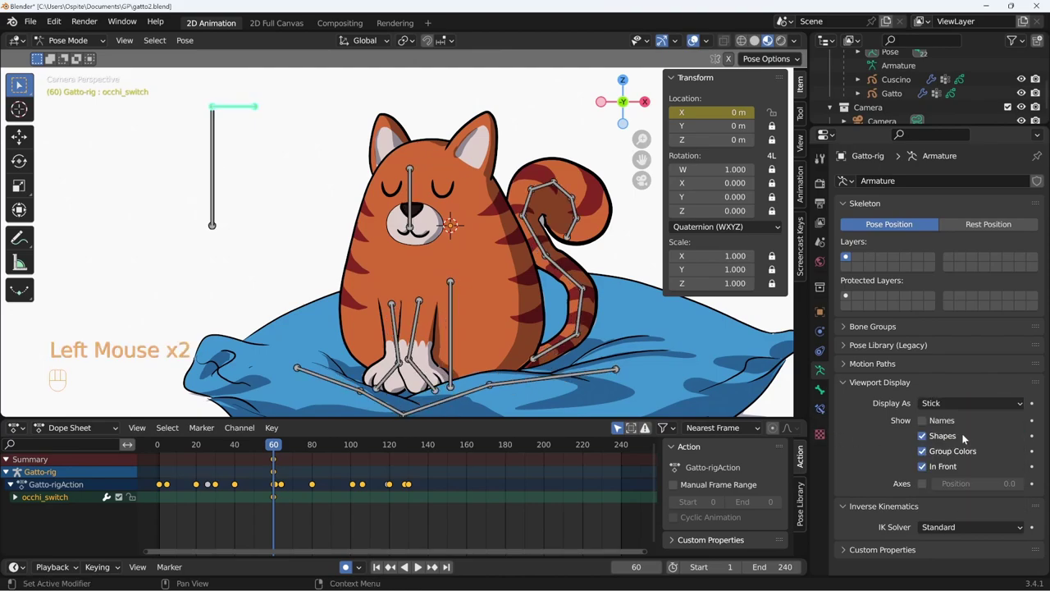
{"action": "left_click", "coordinate": [338, 459]}
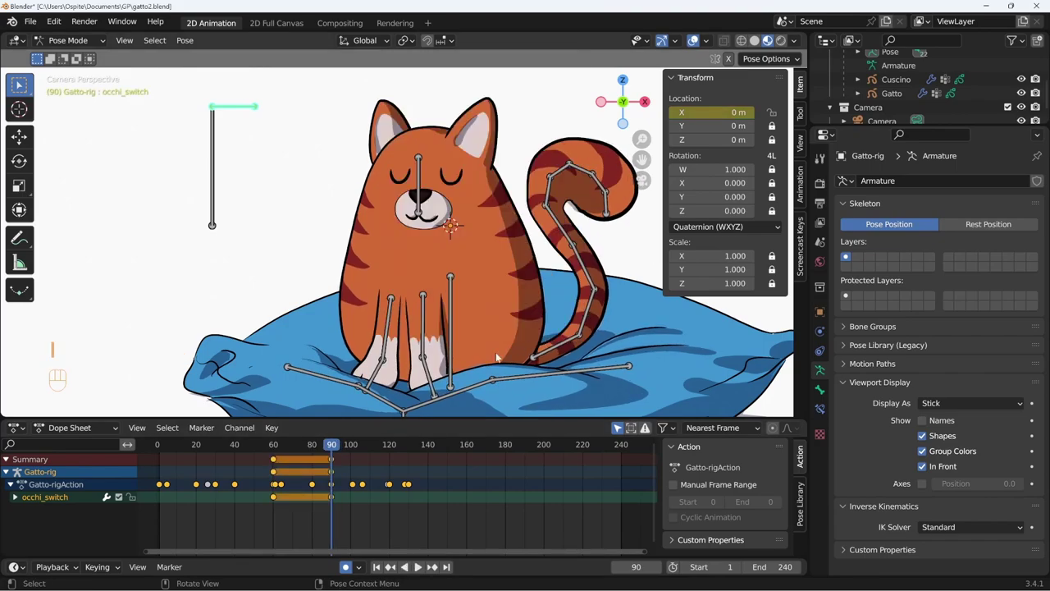
Step: Return to frame 60 and step forward to frame 61 for the open-eye key
{"action": "left_click_drag", "start_coordinate": [332, 447], "coordinate": [277, 462]}
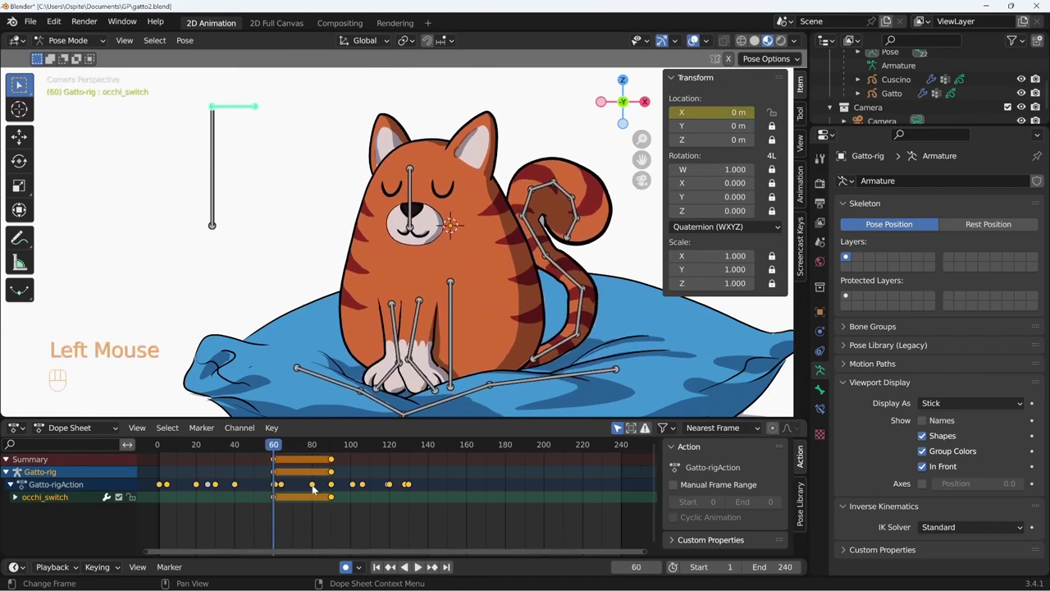
{"action": "key", "text": "Right"}
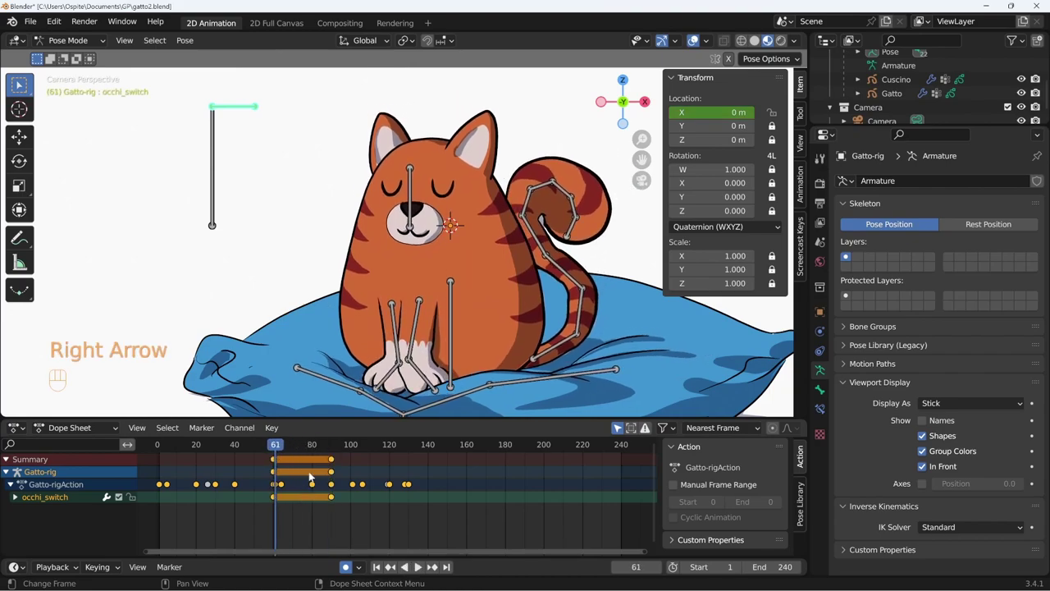
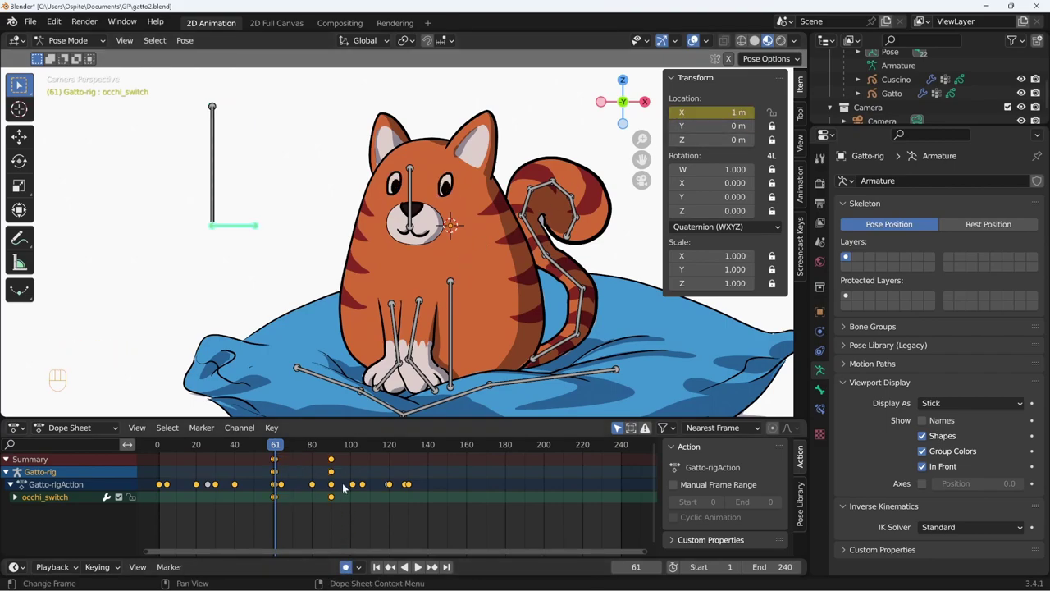
Step: Play the blink, then nudge the occhi_switch key so the eyes stay open until about frame 90
{"action": "left_click_drag", "start_coordinate": [276, 448], "coordinate": [270, 449]}
{"action": "key", "text": "shift+space"}
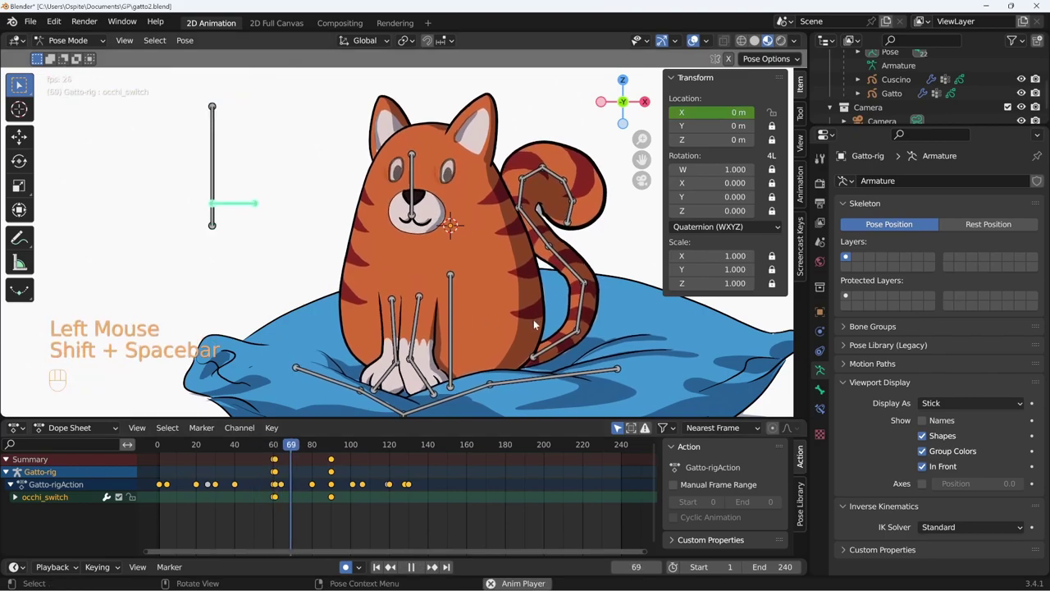
{"action": "key", "text": "shift+space"}
{"action": "left_click", "coordinate": [338, 452]}
{"action": "key", "text": "Up"}
{"action": "key", "text": "Down"}
{"action": "key", "text": "Up"}
{"action": "key", "text": "Left"}
{"action": "left_click", "coordinate": [727, 113]}
Step: Replay the eyes-open range from the start, stop playback and scrub back to frame 65
{"action": "left_click_drag", "start_coordinate": [322, 447], "coordinate": [285, 442]}
{"action": "key", "text": "shift+space"}
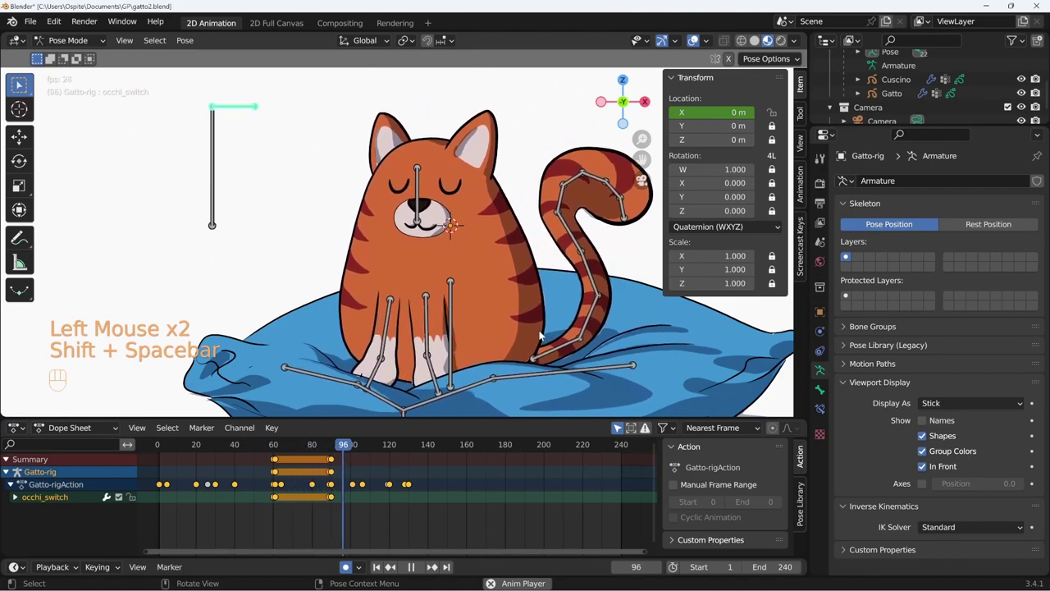
{"action": "key", "text": "shift+space"}
{"action": "key", "text": "shift+Left"}
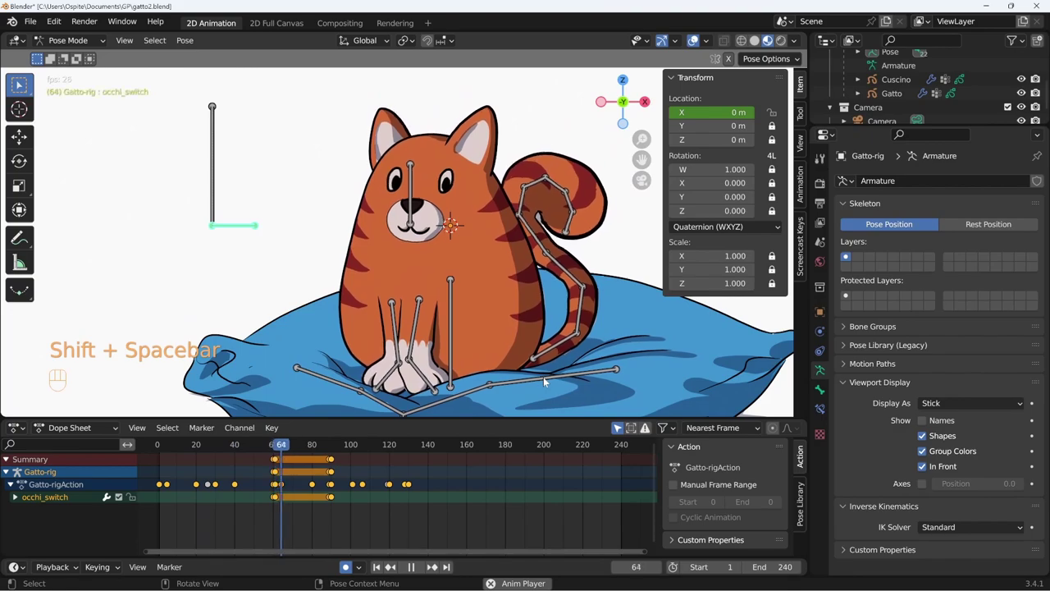
{"action": "key", "text": "shift+space"}
{"action": "left_click_drag", "start_coordinate": [355, 449], "coordinate": [290, 466]}
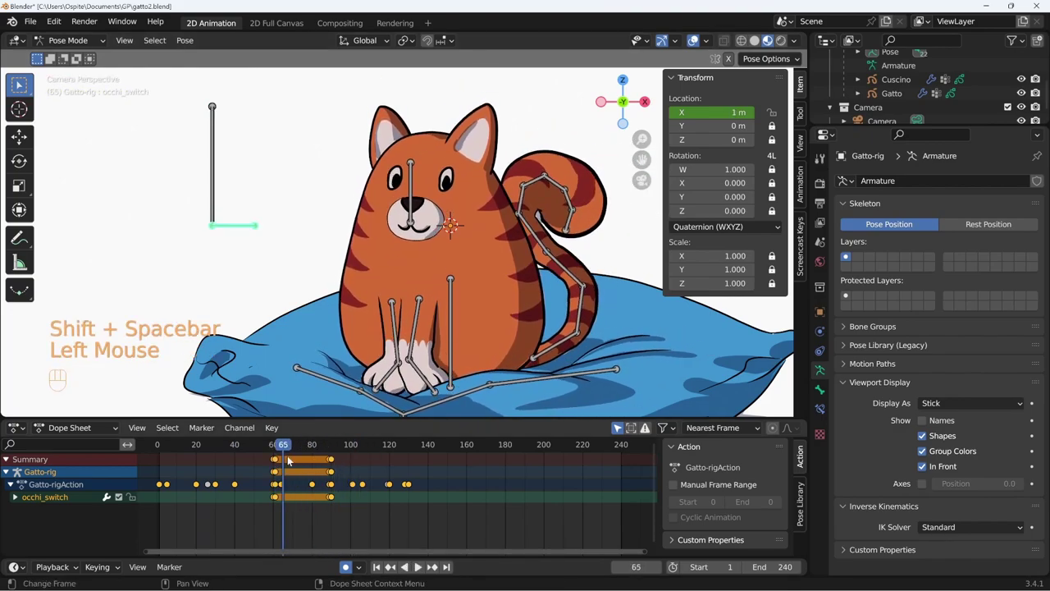
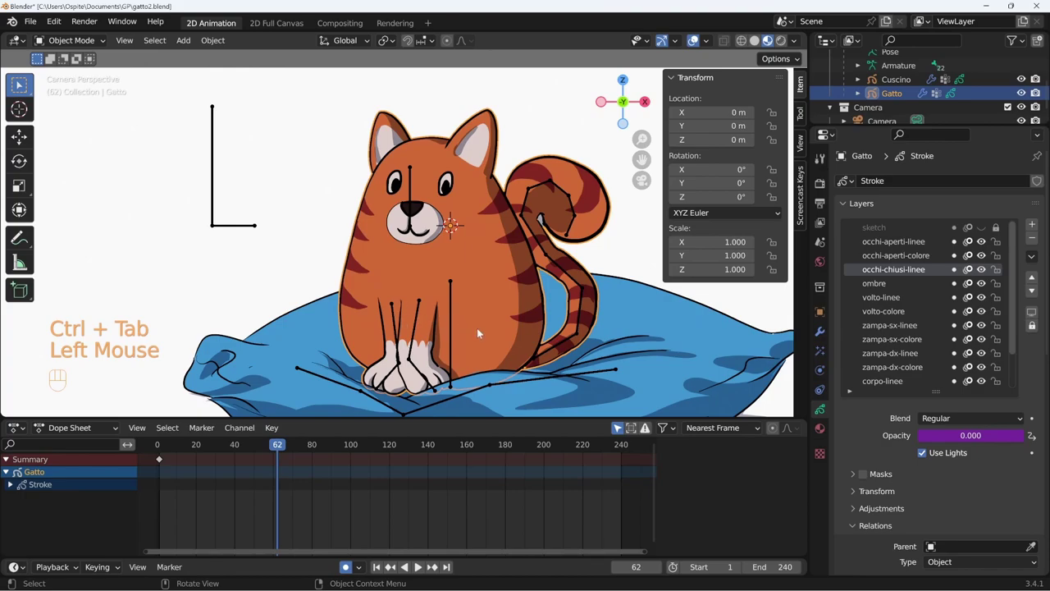
Step: Frame the cat's head, select the occhi-aperti-linee layer and jump to the first frame
{"action": "middle_click", "coordinate": [1006, 503]}
{"action": "middle_click", "coordinate": [964, 529]}
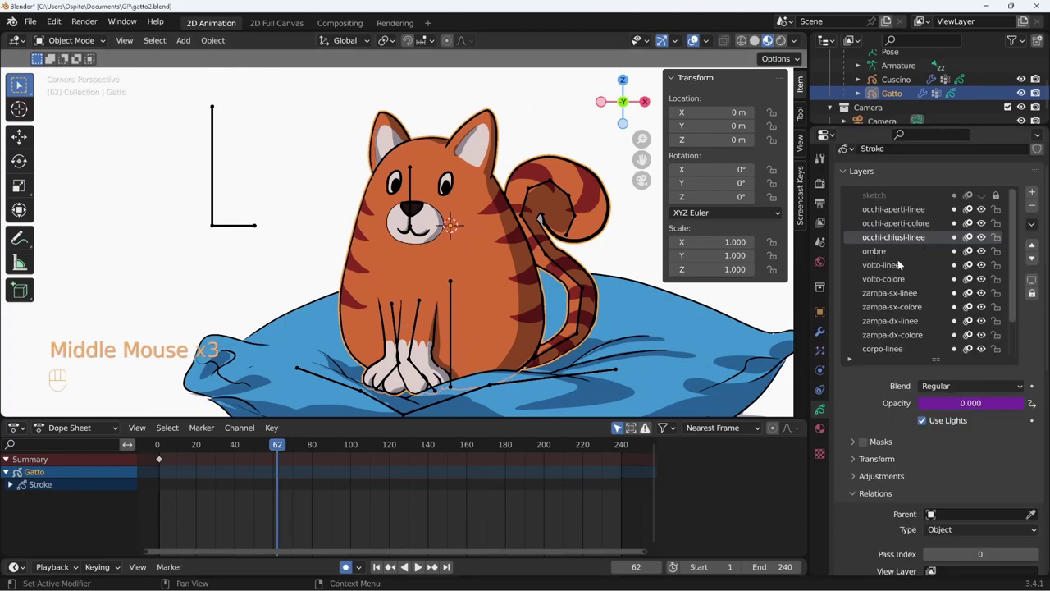
{"action": "left_click_drag", "start_coordinate": [432, 340], "coordinate": [522, 256]}
{"action": "left_click", "coordinate": [923, 211]}
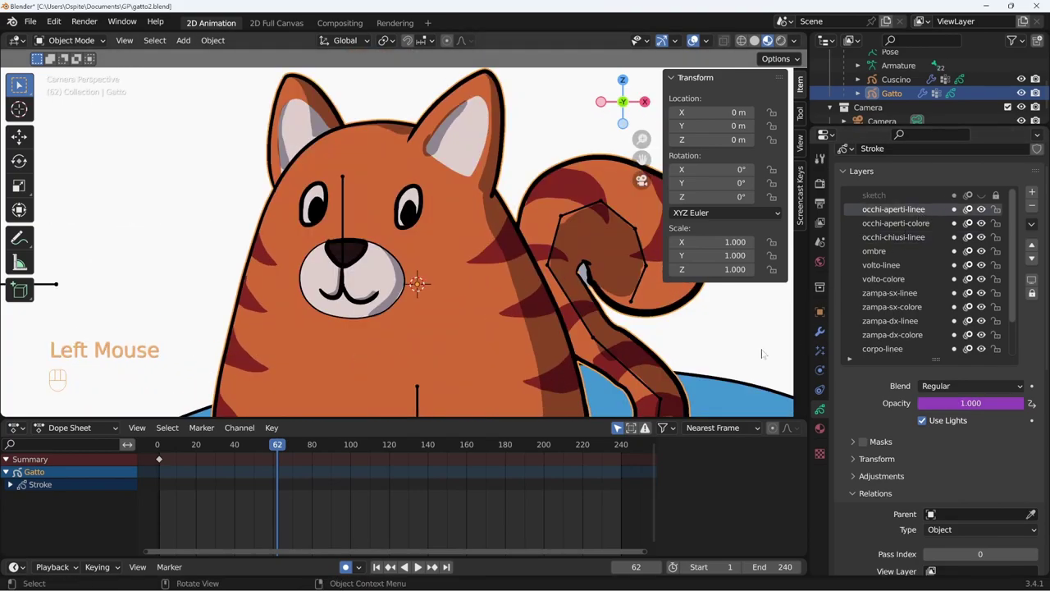
{"action": "key", "text": "shift+Left"}
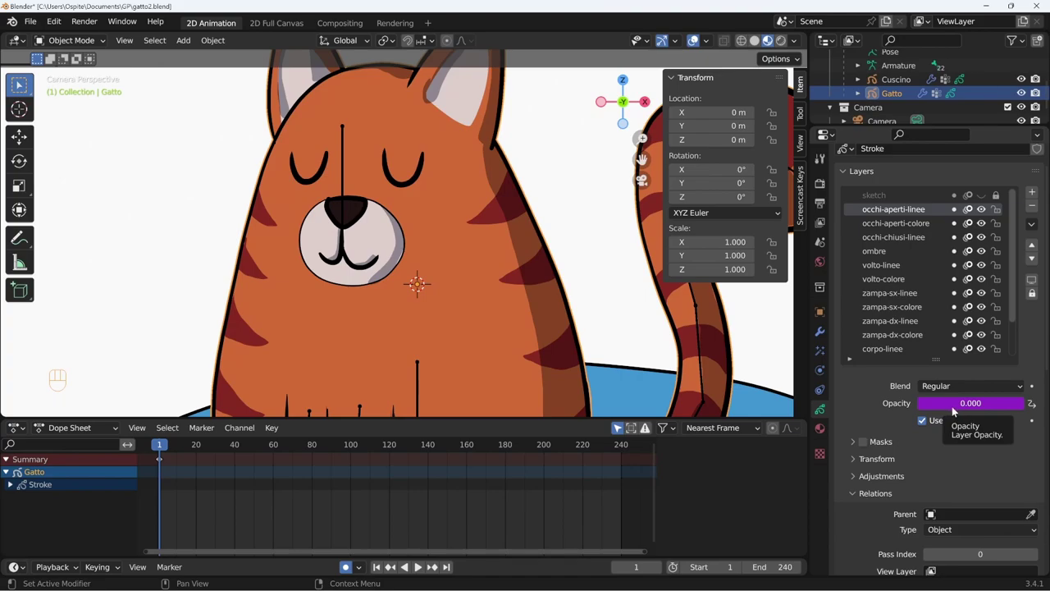
Step: Step around frame 61 to confirm the open-eyes layer opacity reads 1, then call up the mode pie
{"action": "left_click", "coordinate": [275, 448]}
{"action": "key", "text": "Right"}
{"action": "key", "text": "Right"}
{"action": "key", "text": "Left"}
{"action": "key", "text": "Left"}
{"action": "key", "text": "Right"}
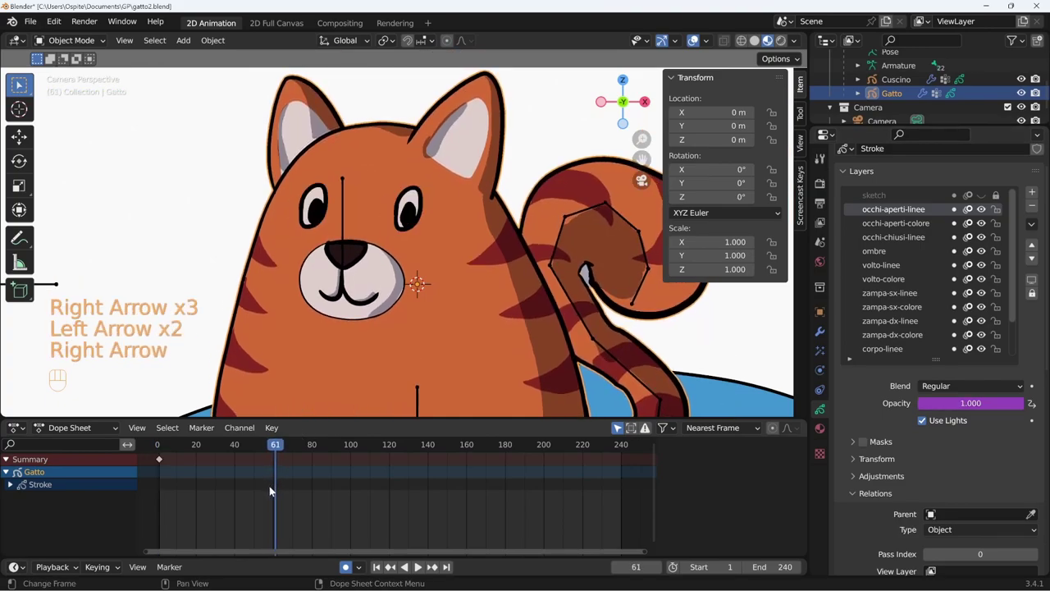
{"action": "key", "text": "Left"}
{"action": "key", "text": "Right"}
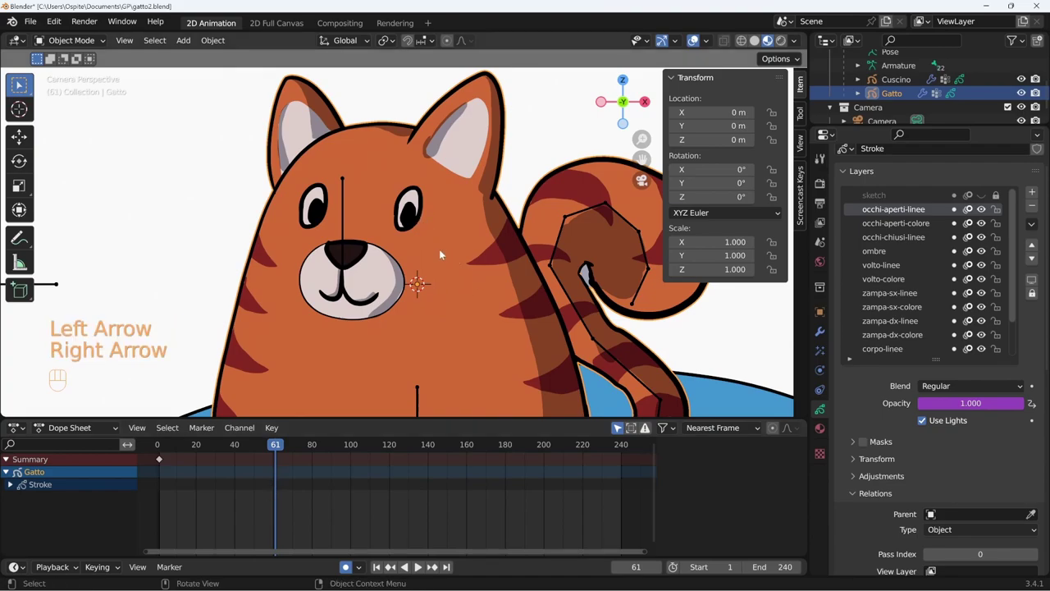
{"action": "left_click_drag", "start_coordinate": [442, 259], "coordinate": [454, 290]}
{"action": "key", "text": "ctrl+Tab"}
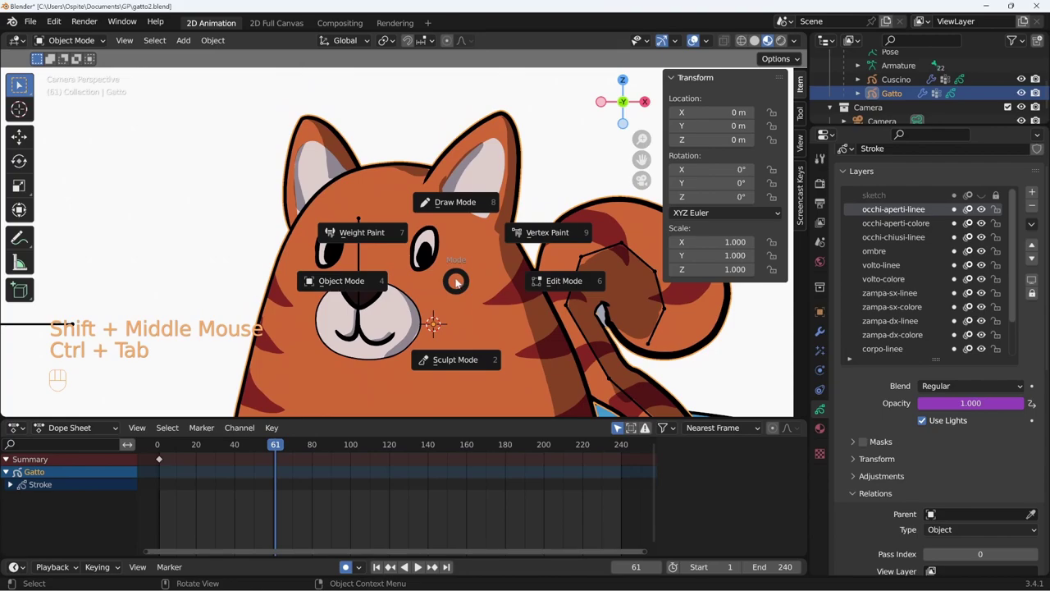
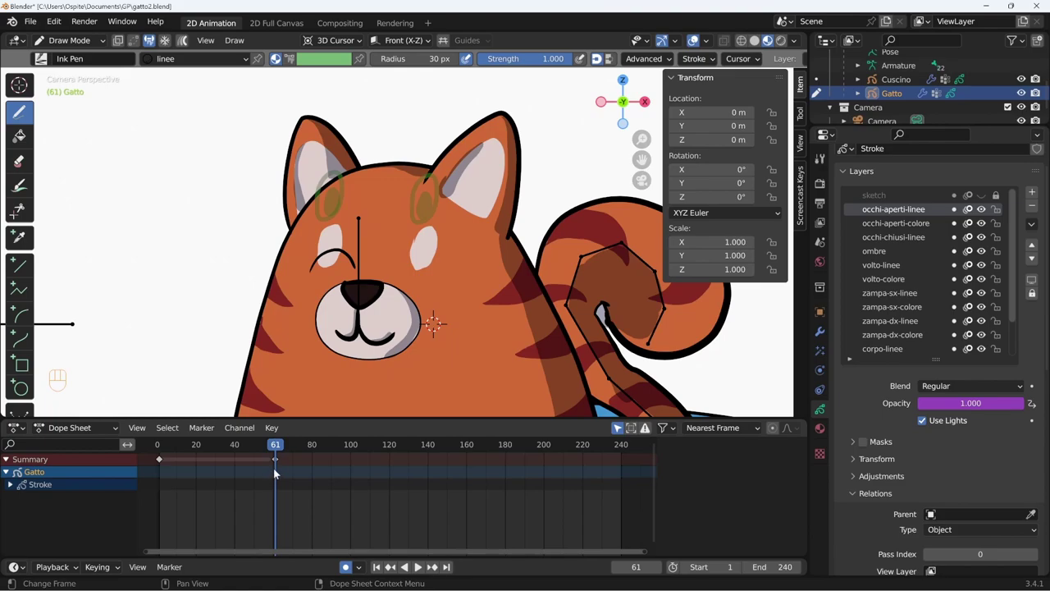
Step: Undo the stray keyframes at frame 61 and show Gatto's Armature modifier bound to Gatto-rig
{"action": "key", "text": "ctrl+z"}
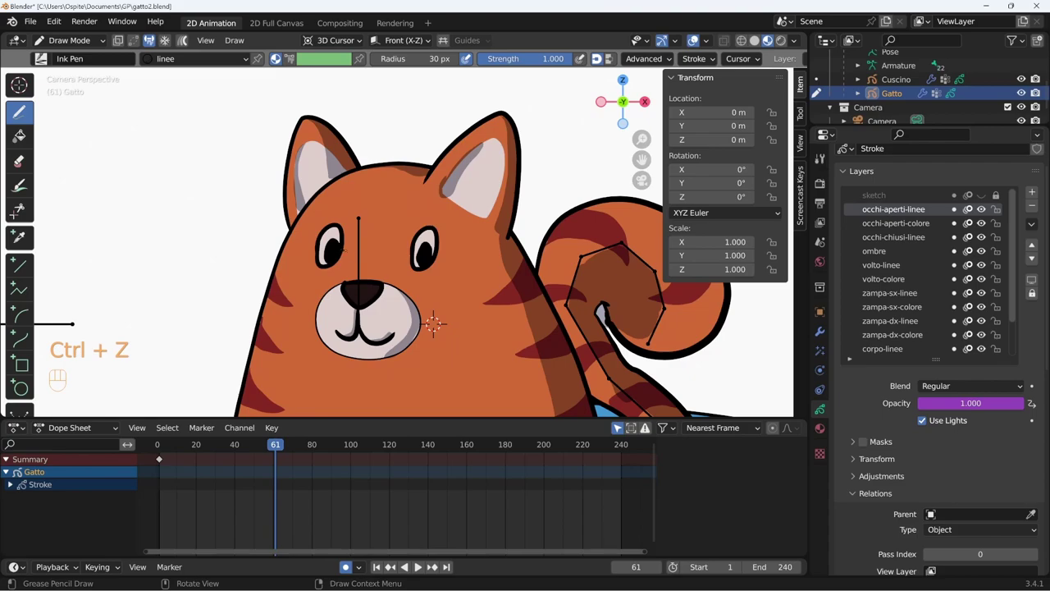
{"action": "left_click", "coordinate": [827, 336]}
{"action": "left_click", "coordinate": [981, 211]}
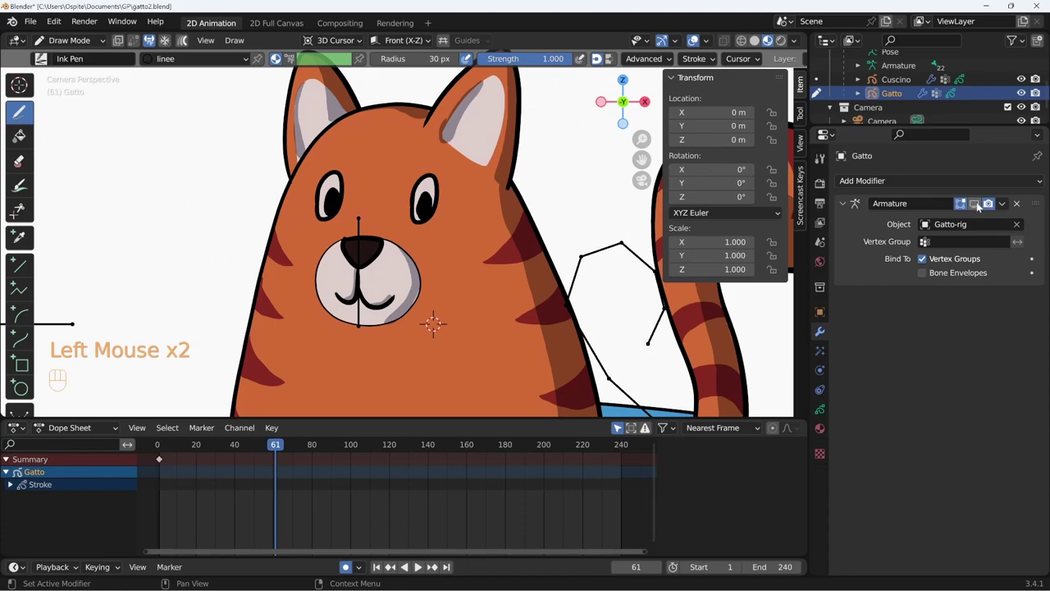
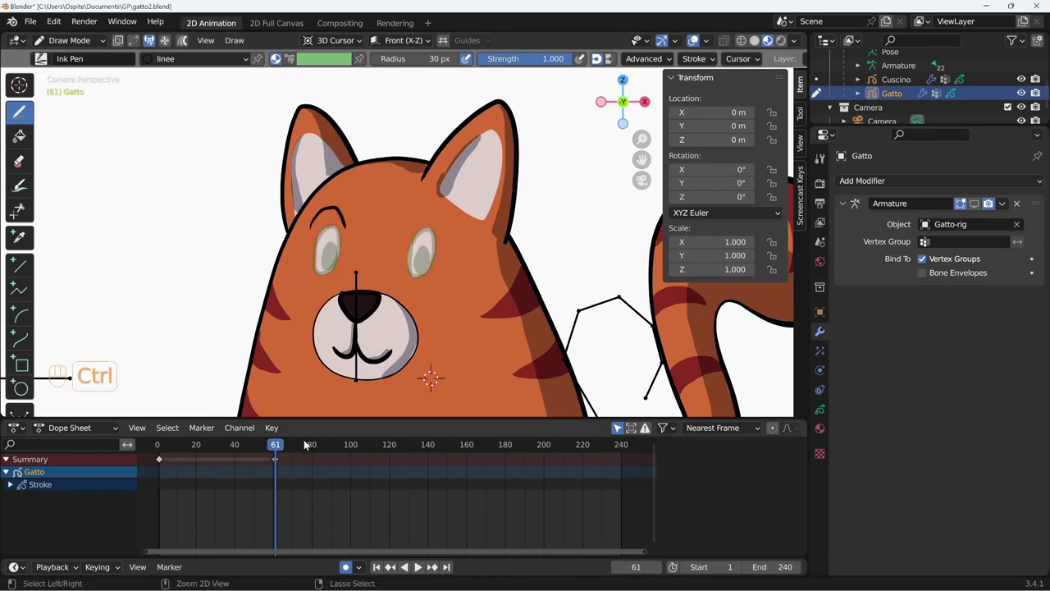
{"action": "key", "text": "ctrl+z"}
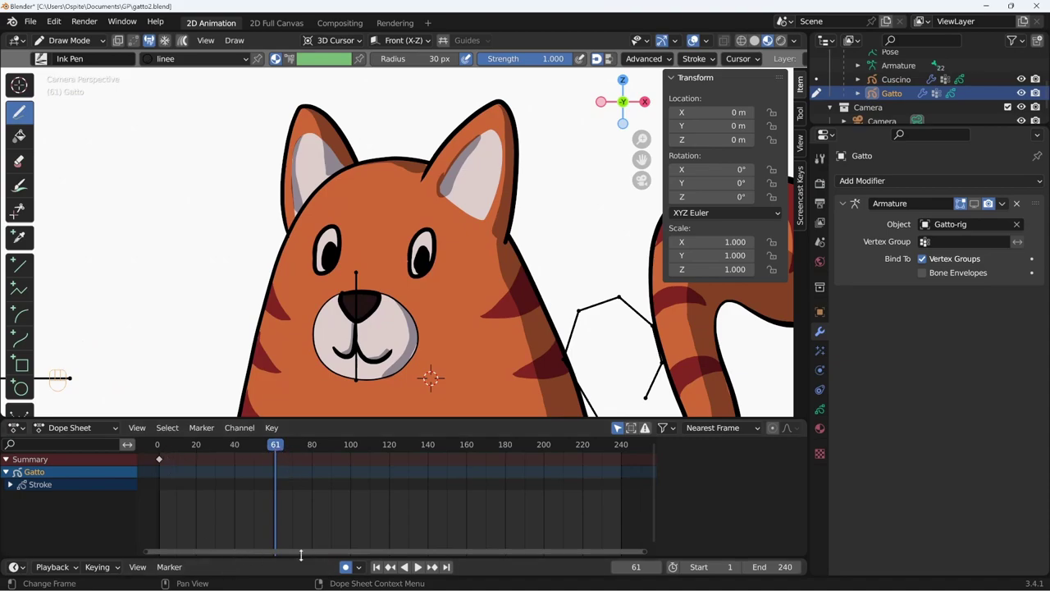
{"action": "left_click", "coordinate": [349, 571]}
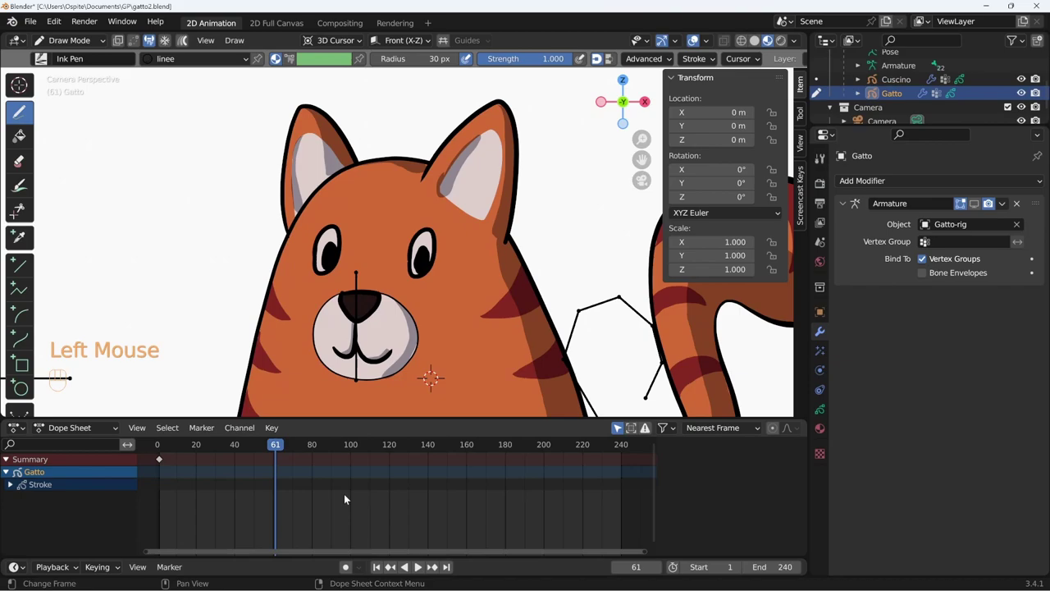
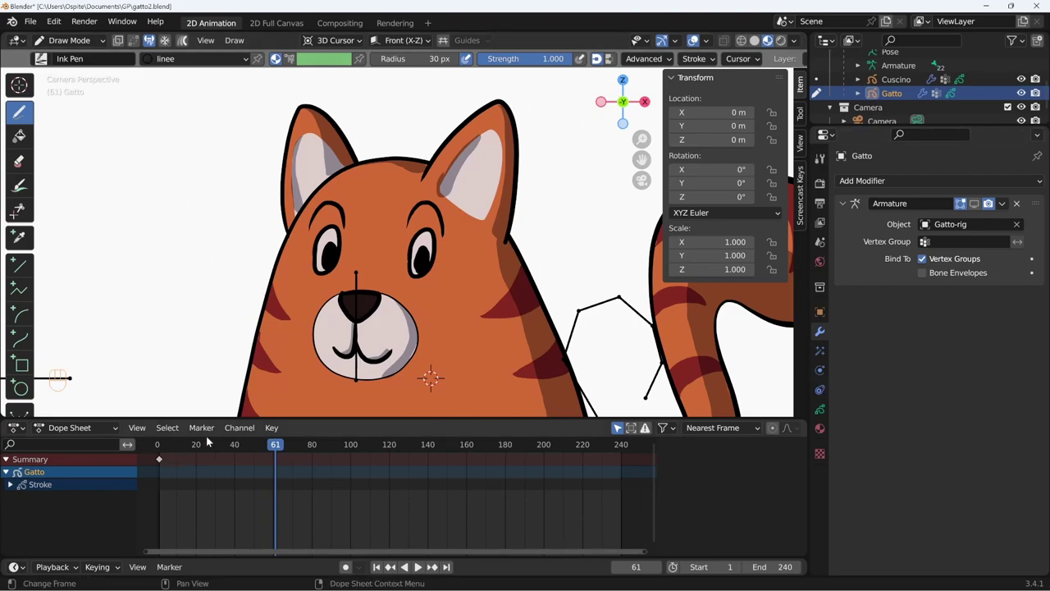
Step: Play the animation briefly, stop it and set the current frame to 62
{"action": "key", "text": "shift+space"}
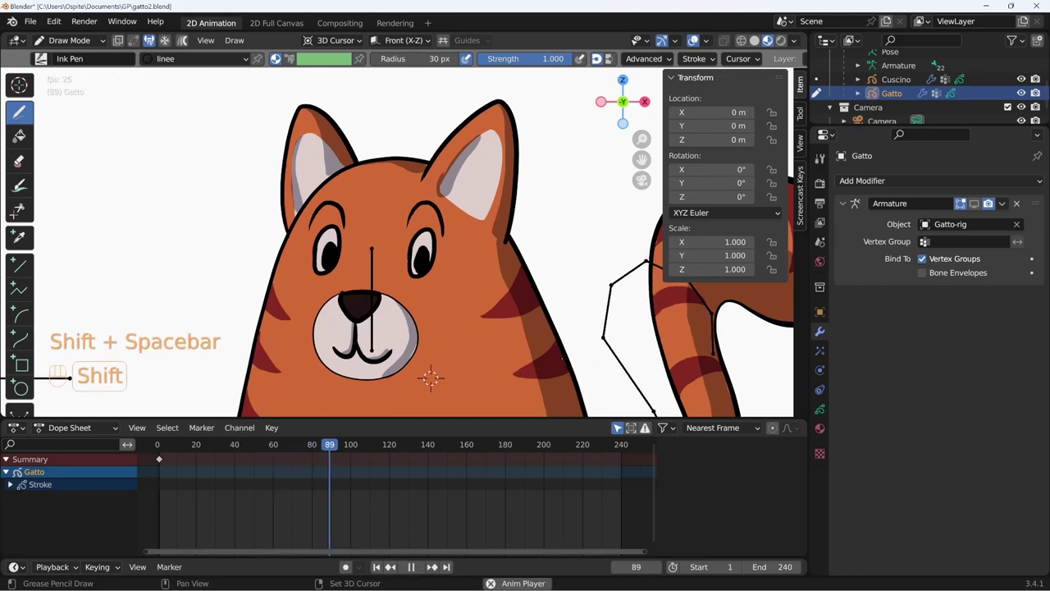
{"action": "key", "text": "shift+space"}
{"action": "left_click_drag", "start_coordinate": [330, 447], "coordinate": [287, 472]}
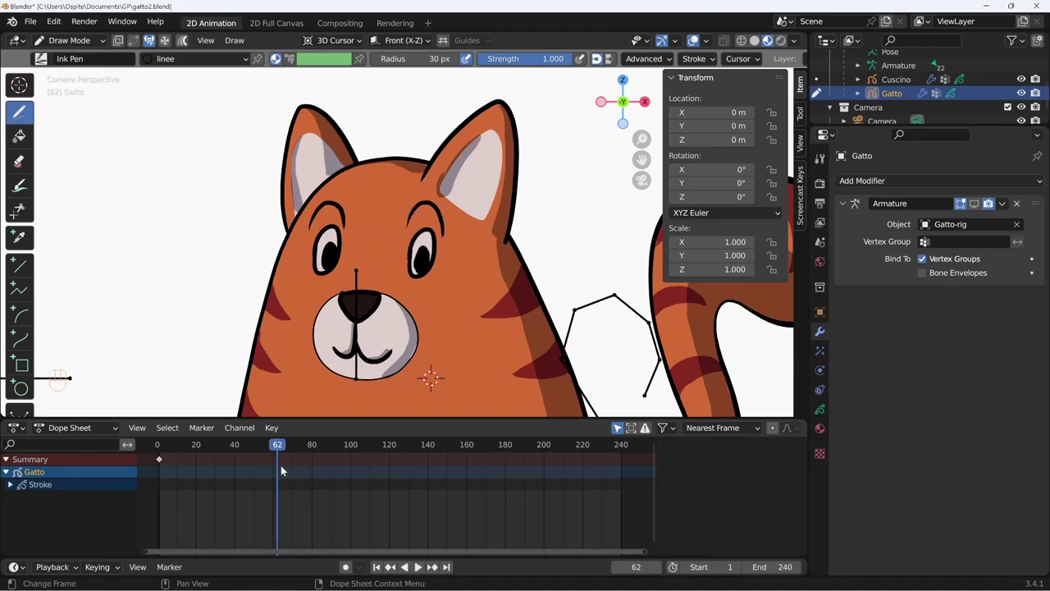
{"action": "left_click", "coordinate": [285, 450]}
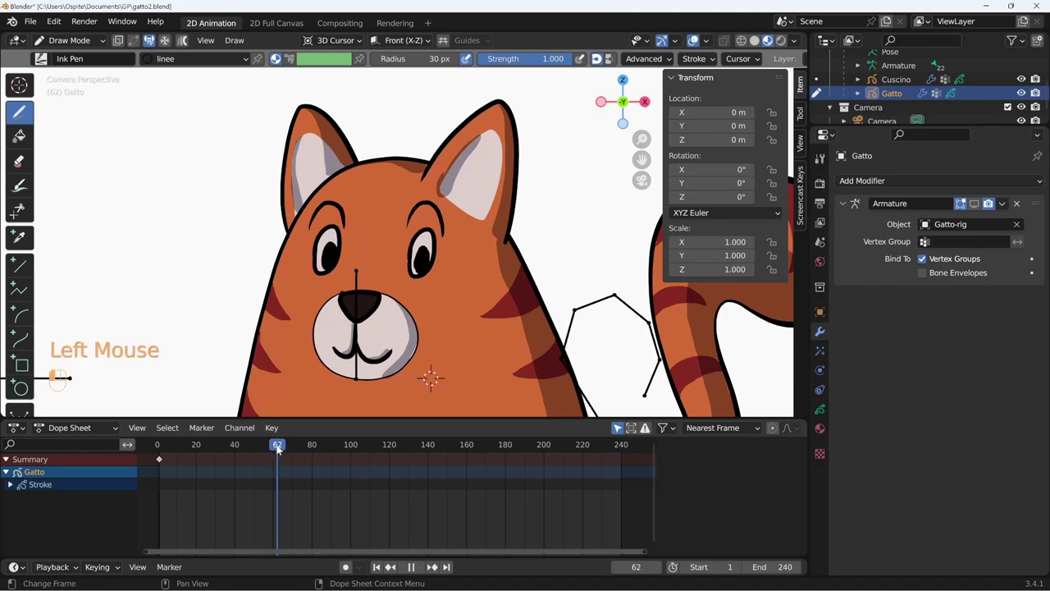
Step: Show Gatto's materials and, in Edit Mode, select the open-eye line strokes
{"action": "left_click", "coordinate": [900, 246]}
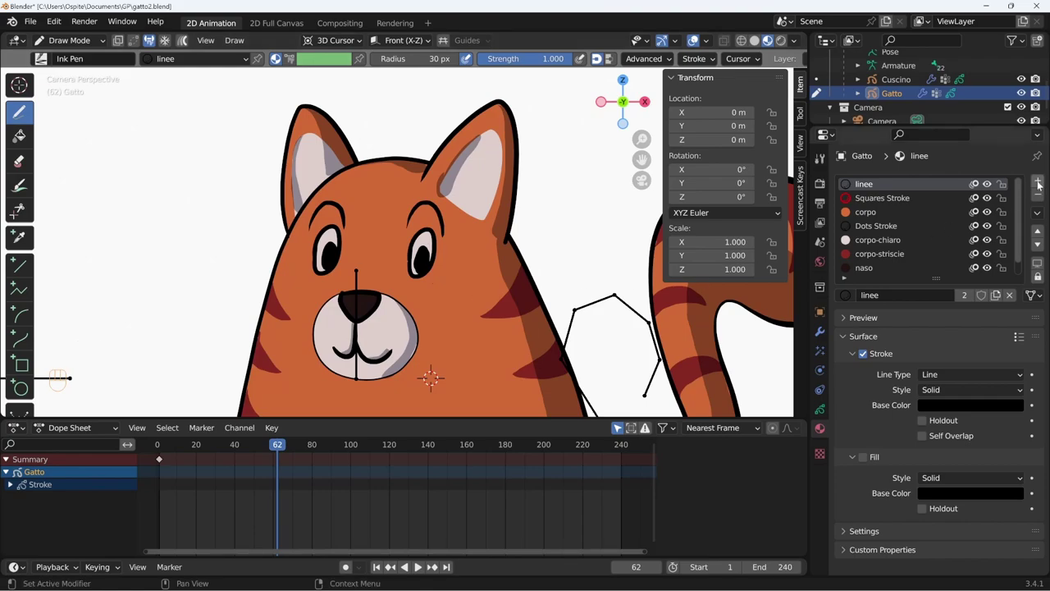
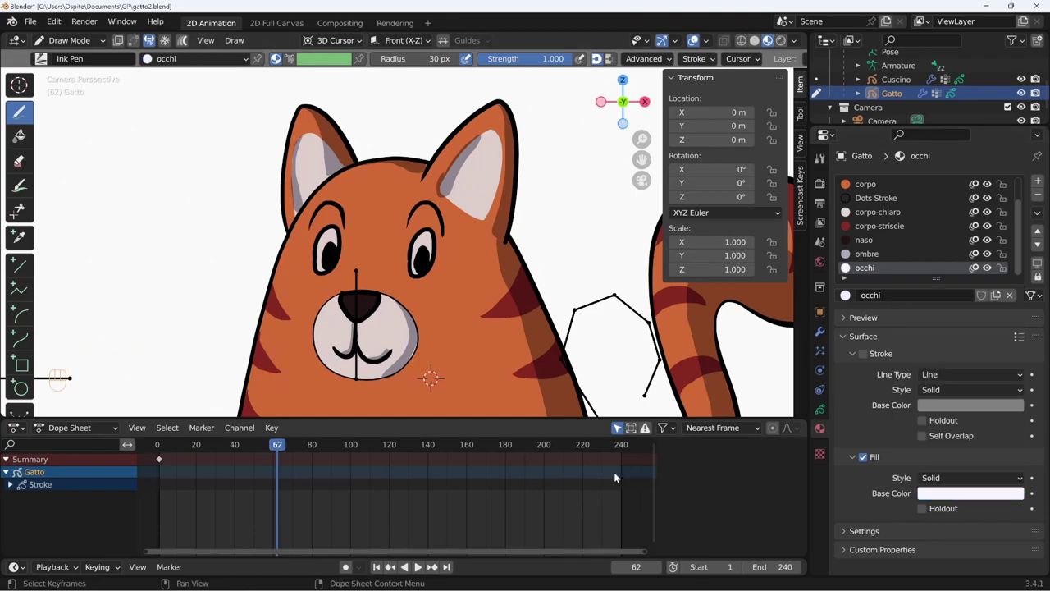
{"action": "key", "text": "Tab"}
{"action": "double_click", "coordinate": [989, 269]}
{"action": "left_click", "coordinate": [985, 271]}
{"action": "left_click", "coordinate": [988, 290]}
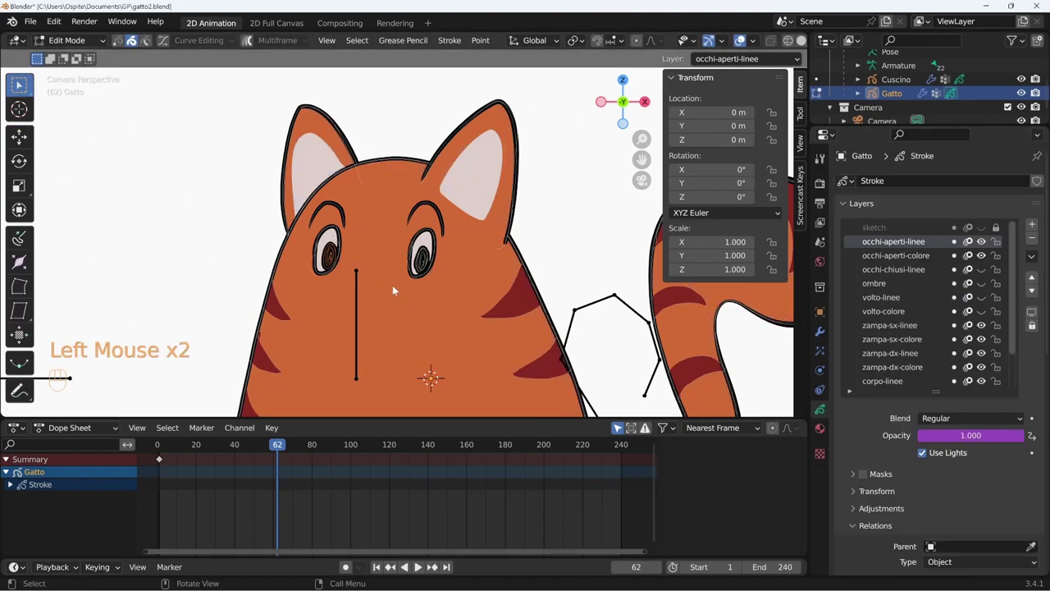
Step: Assign the occhi material to the selected eye strokes and return to Draw Mode
{"action": "left_click", "coordinate": [987, 246]}
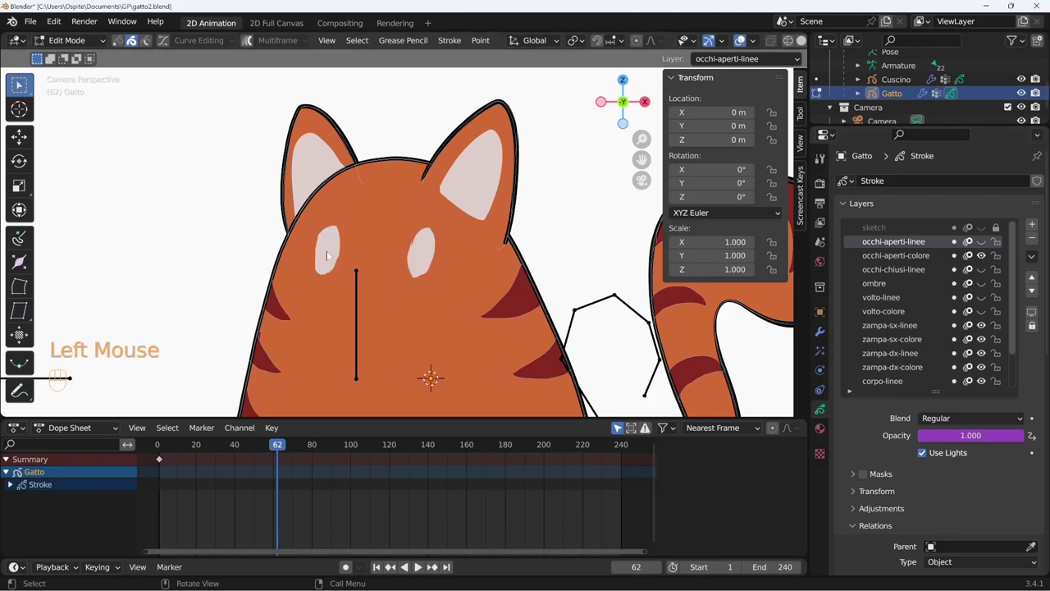
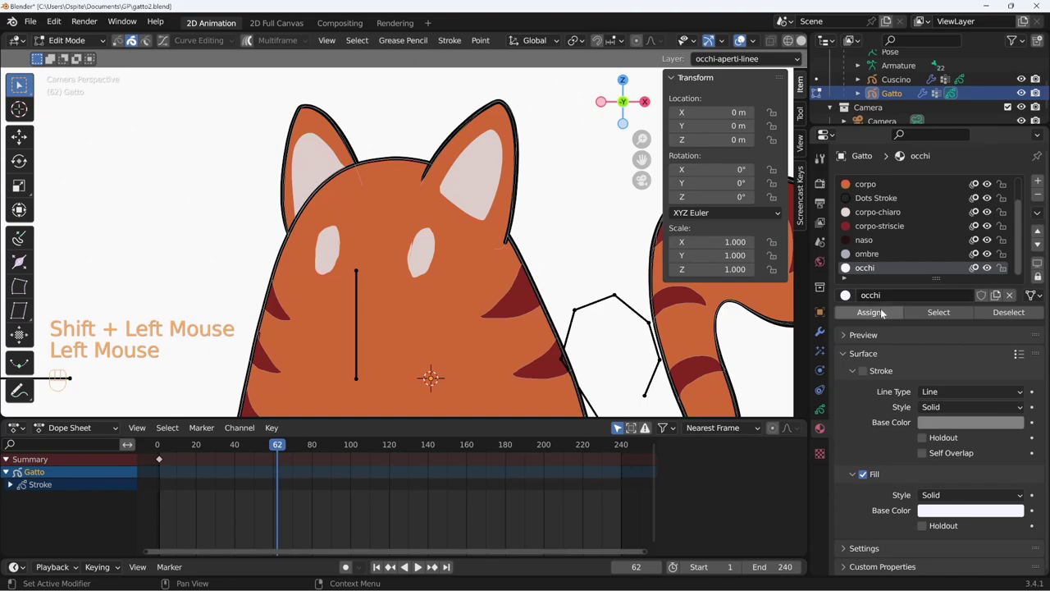
{"action": "left_click", "coordinate": [886, 314]}
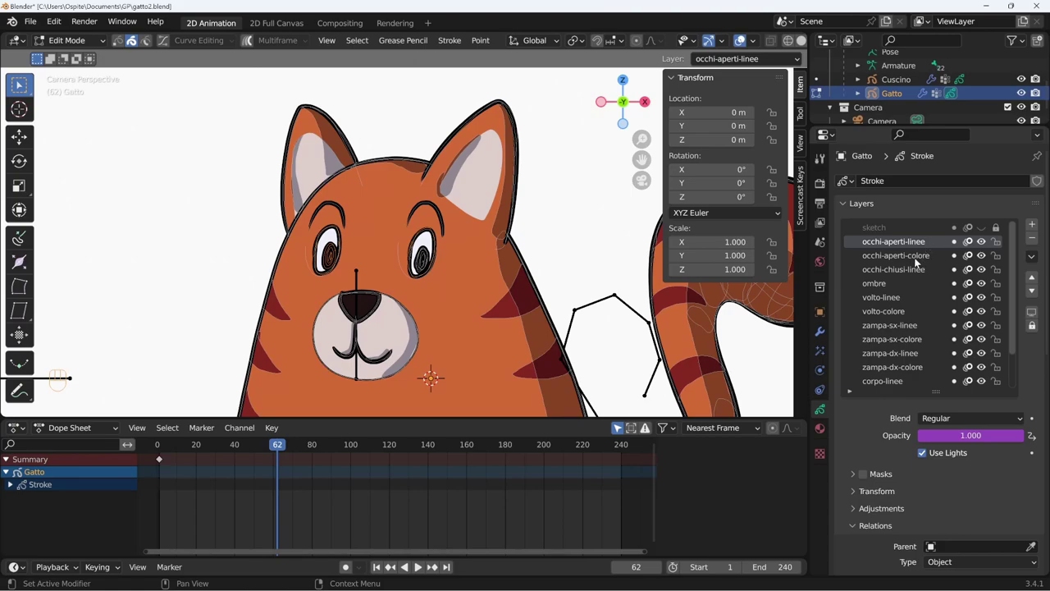
{"action": "key", "text": "Tab"}
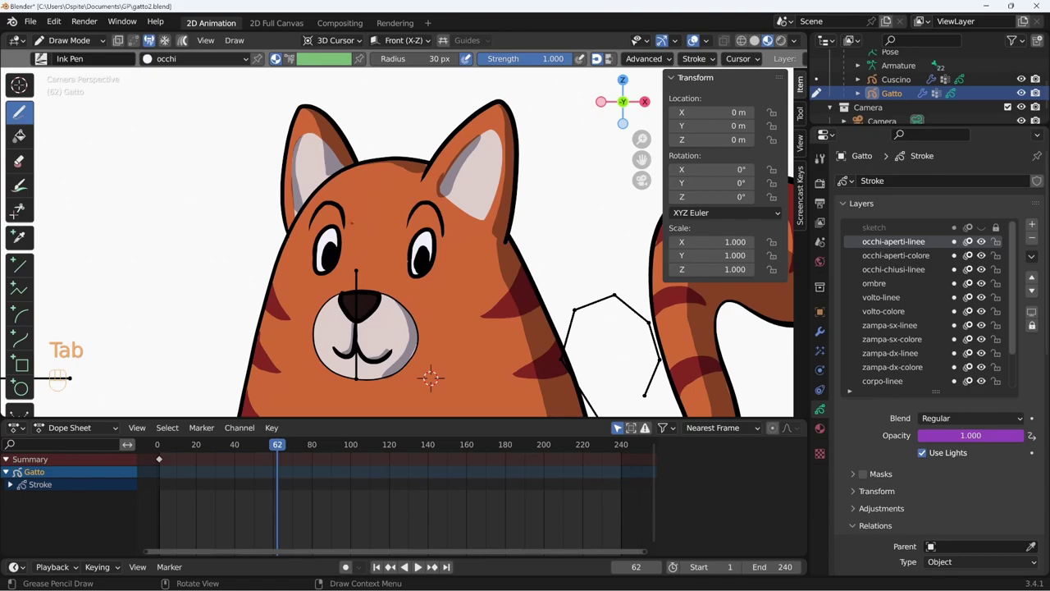
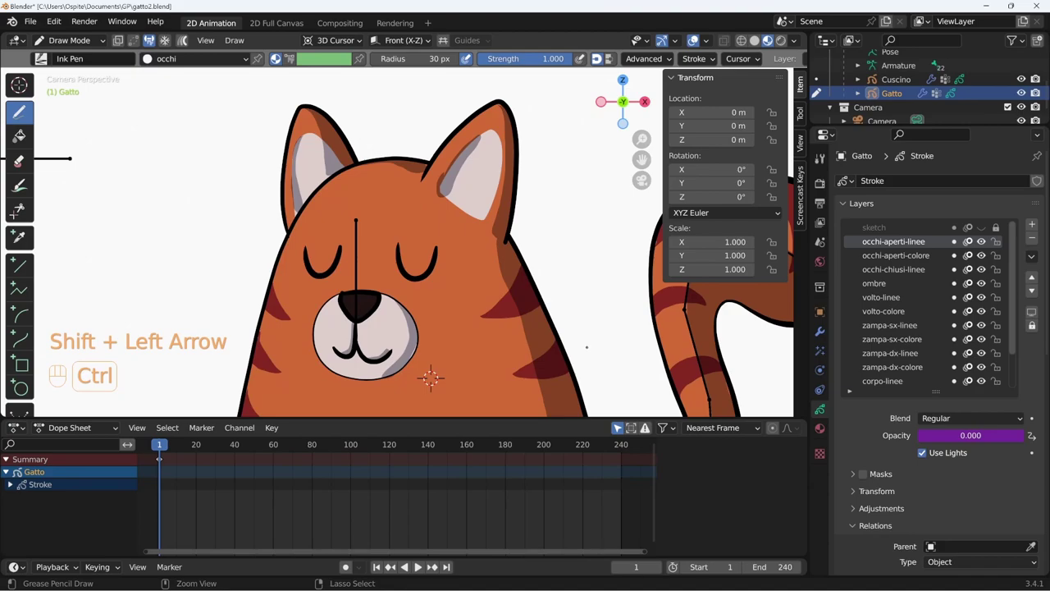
Step: Return Gatto to Object Mode and display its Armature modifier using Gatto-rig
{"action": "key", "text": "ctrl+Tab"}
{"action": "key", "text": "ctrl+Tab"}
{"action": "left_click", "coordinate": [501, 338]}
{"action": "left_click", "coordinate": [824, 333]}
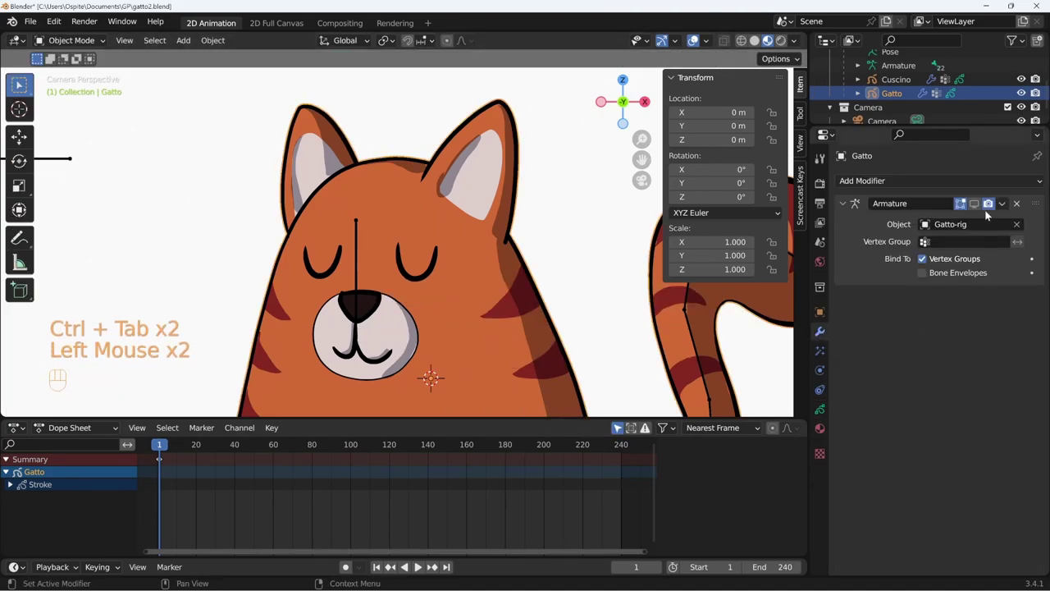
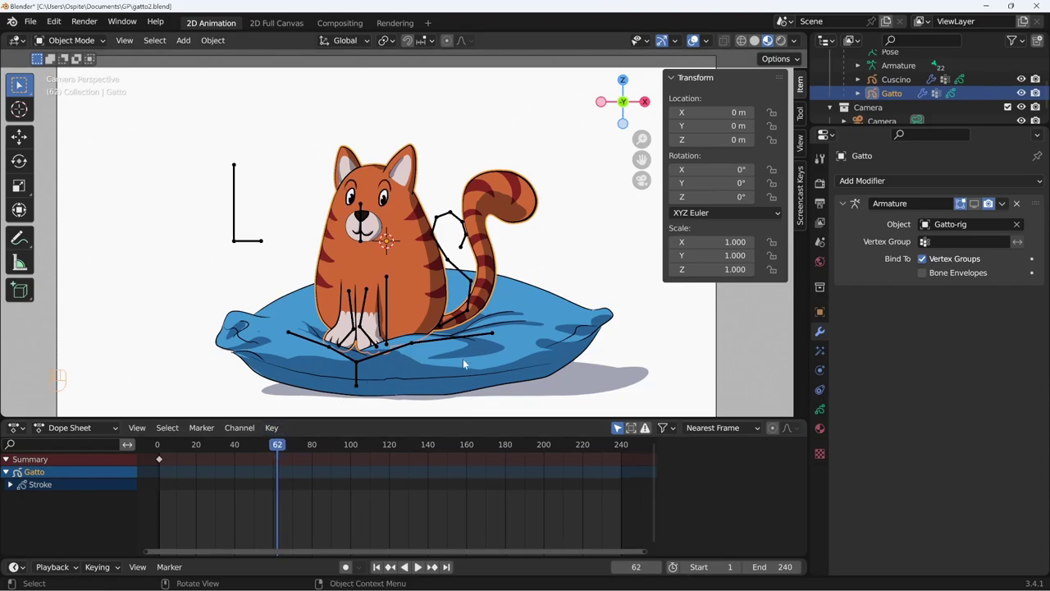
Step: Stop playback, lock all but the open-eye layers and key the eye strokes at frame 70
{"action": "left_click", "coordinate": [288, 445]}
{"action": "left_click_drag", "start_coordinate": [280, 449], "coordinate": [287, 461]}
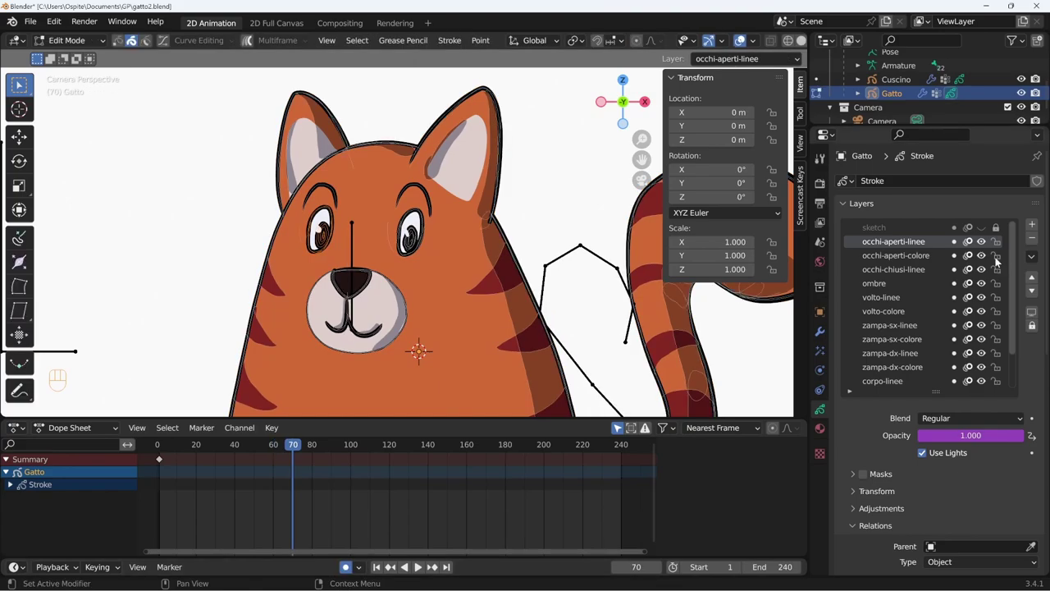
{"action": "left_click", "coordinate": [1005, 282]}
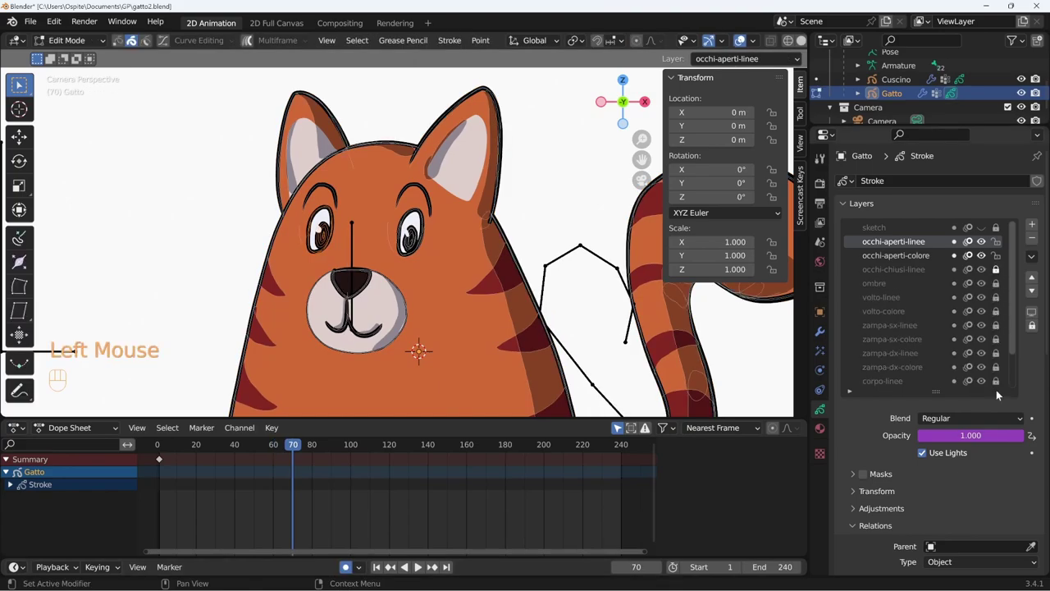
{"action": "left_click_drag", "start_coordinate": [1017, 347], "coordinate": [1015, 372]}
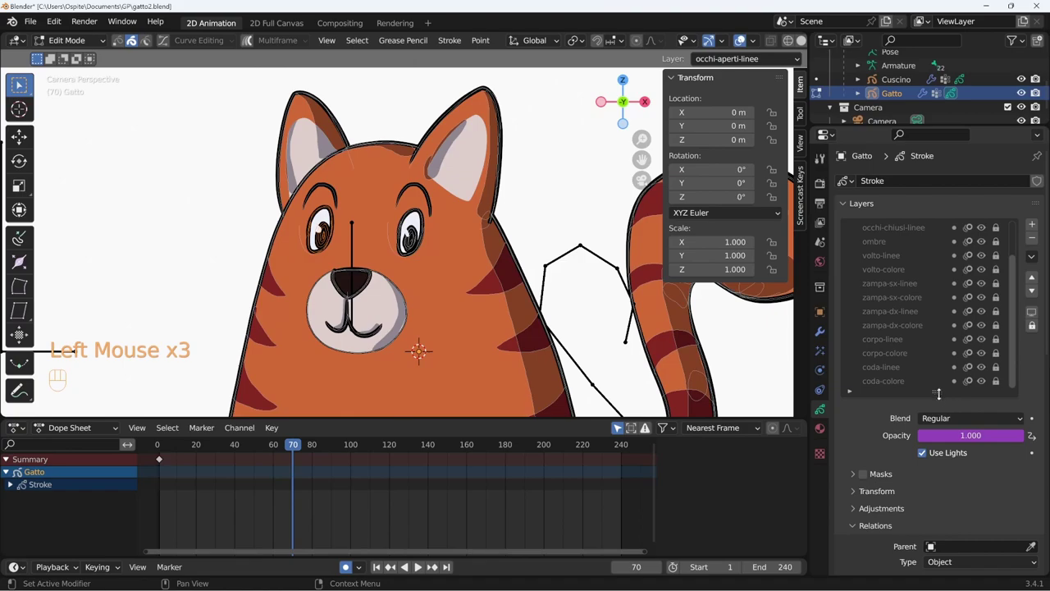
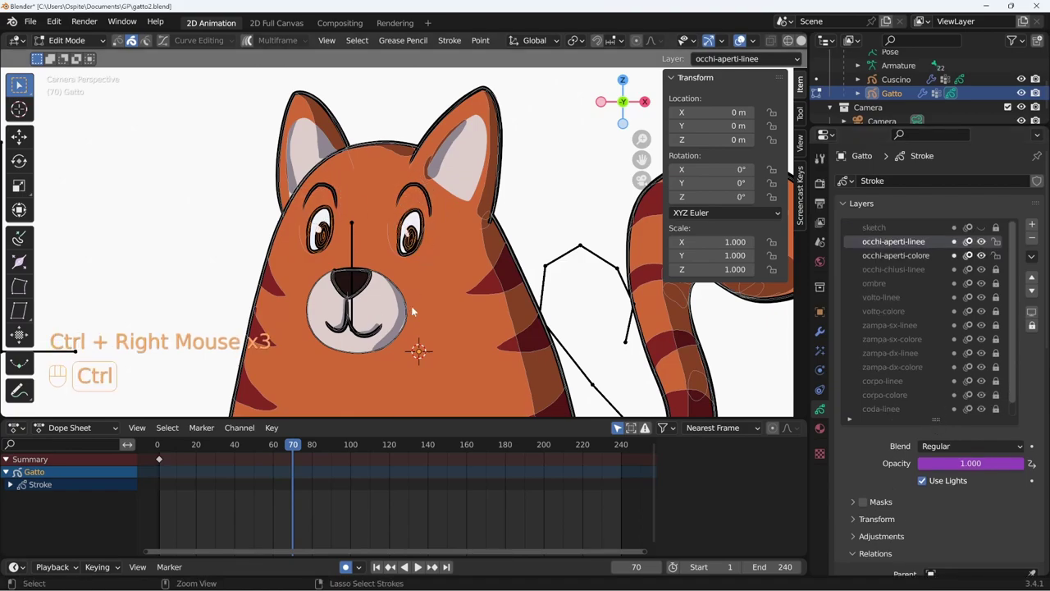
{"action": "key", "text": "s"}
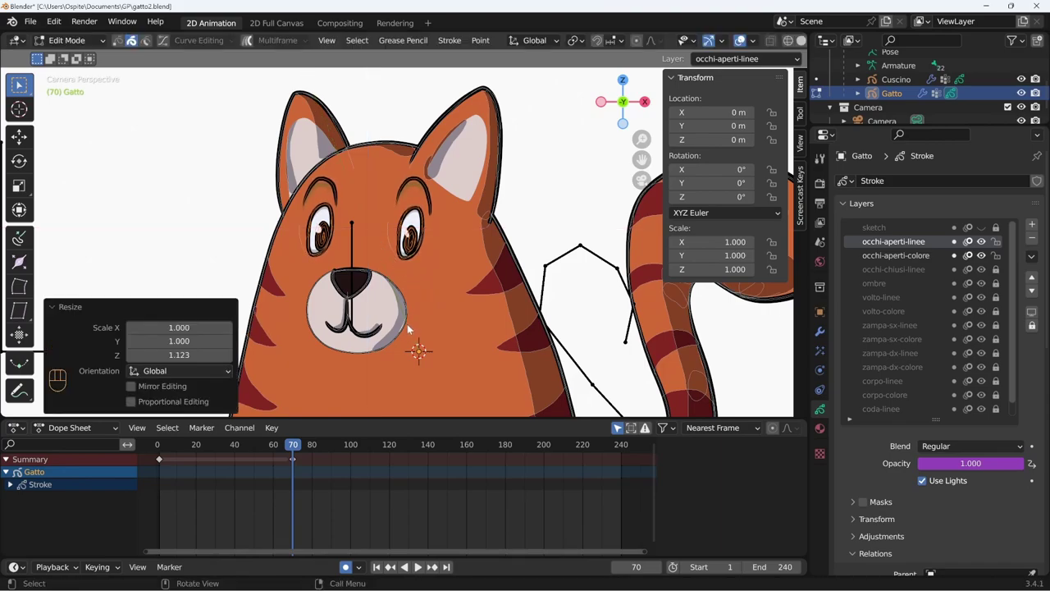
Step: At frame 75 squash the eyes vertically with S Z to close them
{"action": "left_click_drag", "start_coordinate": [298, 448], "coordinate": [308, 451]}
{"action": "key", "text": "s"}
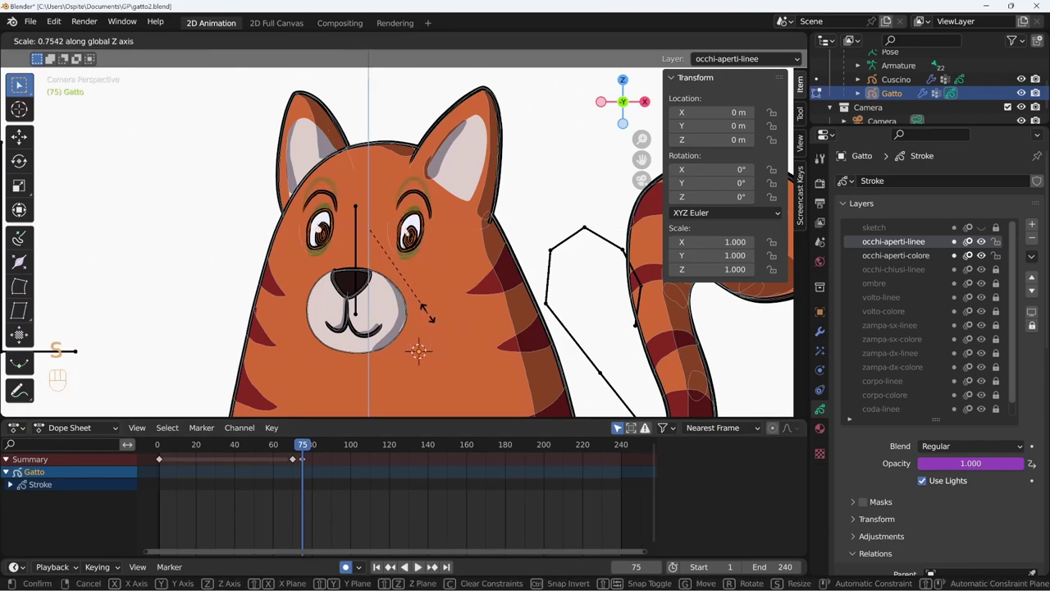
{"action": "left_click_drag", "start_coordinate": [309, 451], "coordinate": [288, 465]}
{"action": "left_click_drag", "start_coordinate": [73, 434], "coordinate": [82, 499]}
{"action": "left_click", "coordinate": [8, 476]}
Step: Show the grease pencil layers in the timeline and select the first eye keyframe
{"action": "left_click", "coordinate": [293, 449]}
{"action": "left_click", "coordinate": [165, 503]}
{"action": "left_click", "coordinate": [164, 512]}
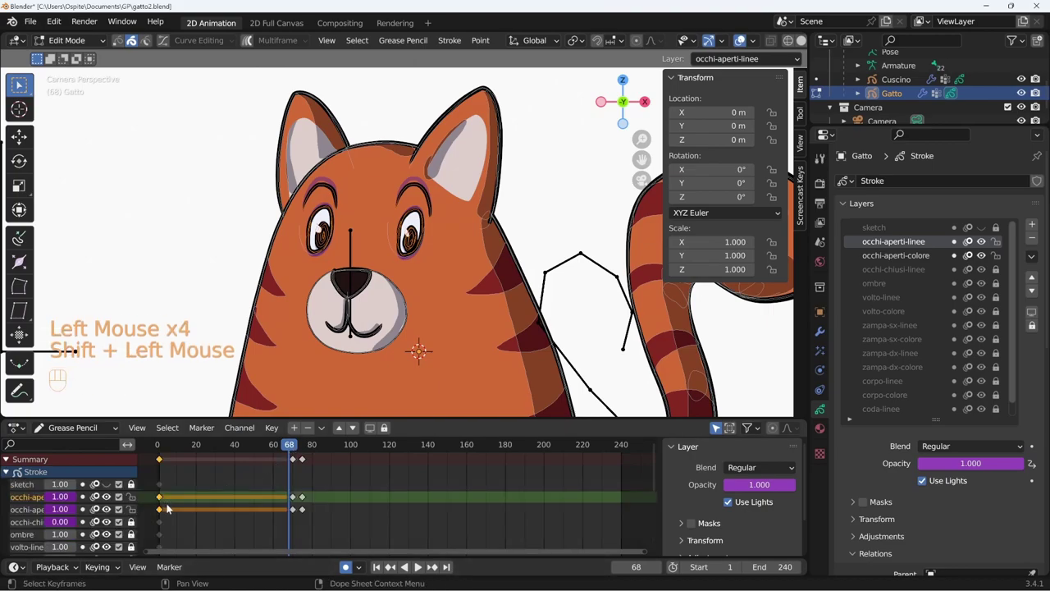
Step: Duplicate the first eye keyframe to frame 80 and rescale the eyes vertically at frame 75
{"action": "key", "text": "shift+d"}
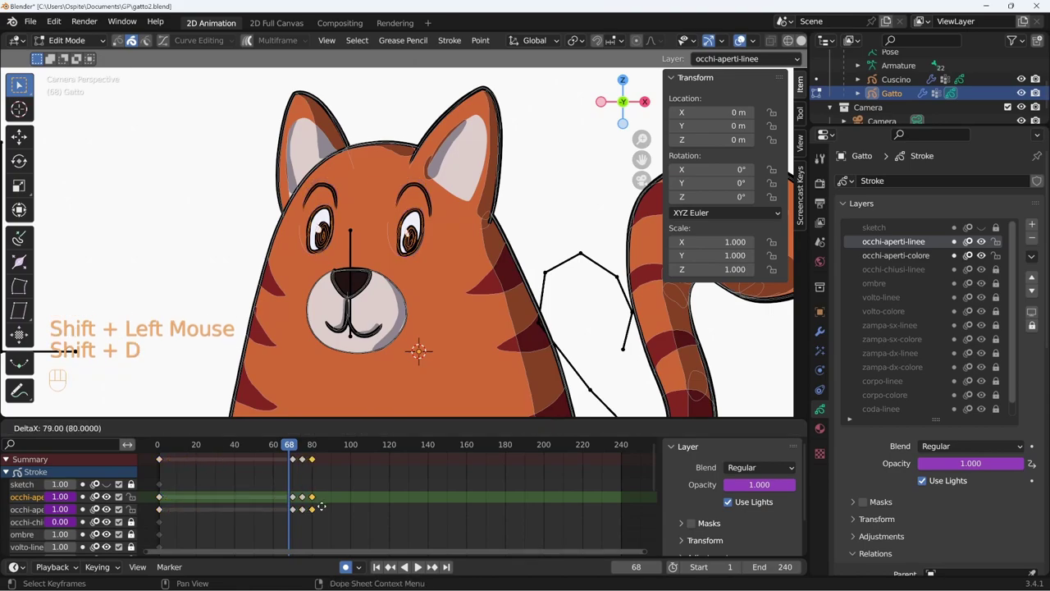
{"action": "left_click_drag", "start_coordinate": [293, 449], "coordinate": [301, 466]}
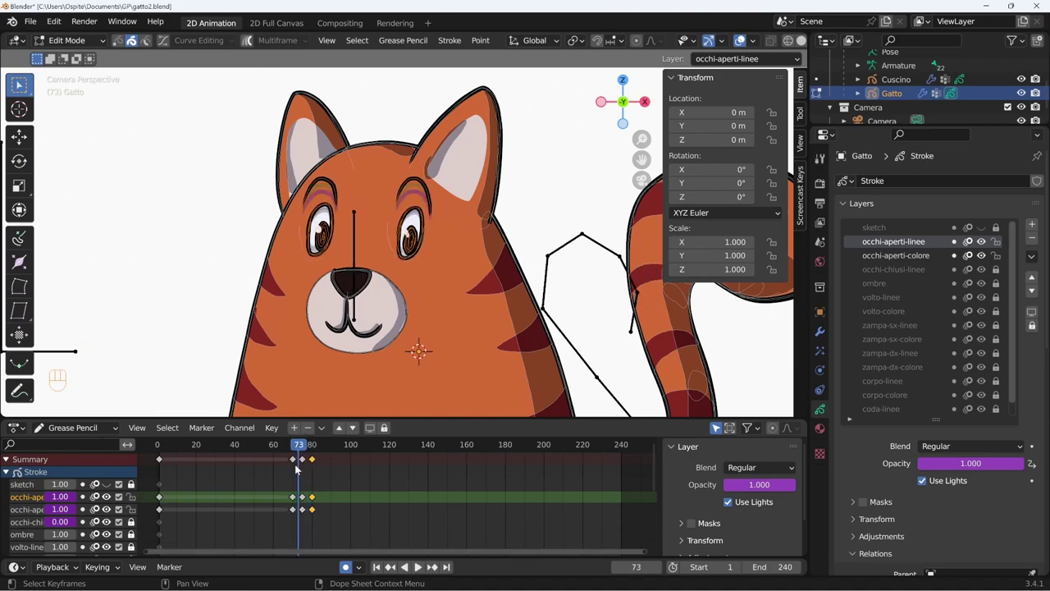
{"action": "left_click", "coordinate": [304, 452]}
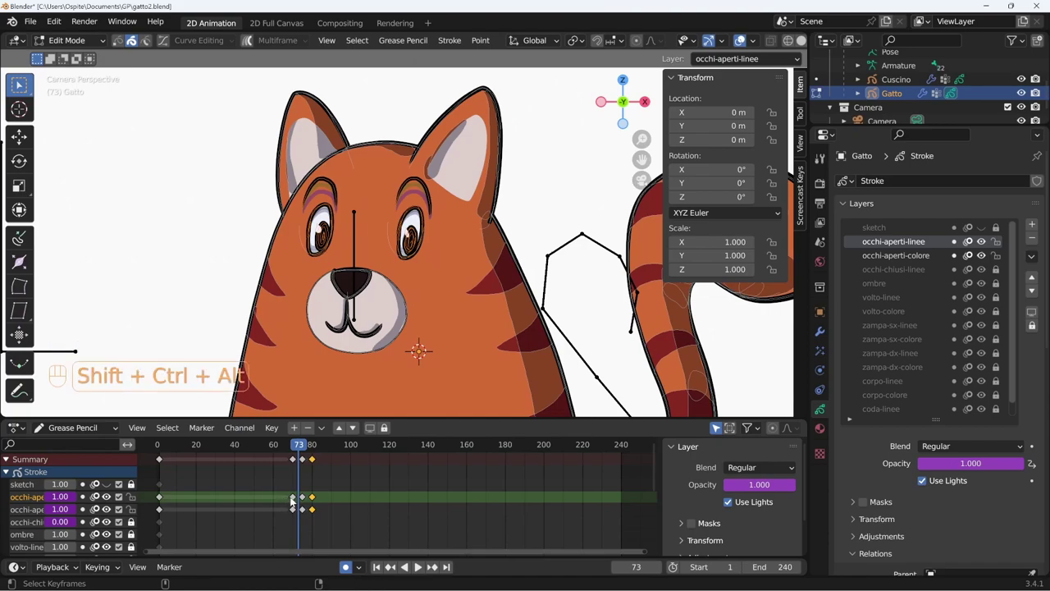
{"action": "key", "text": "s"}
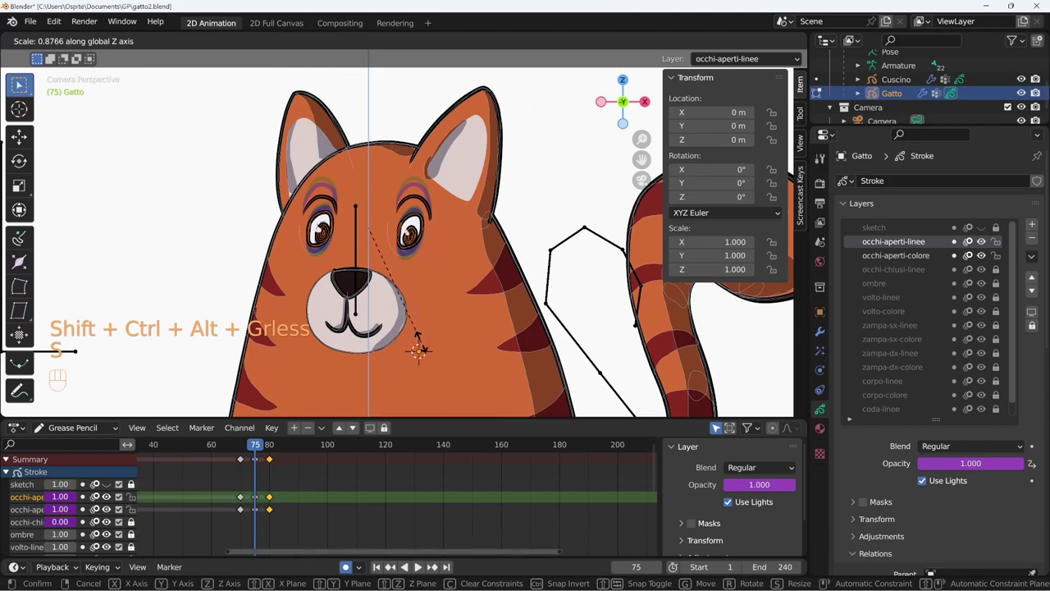
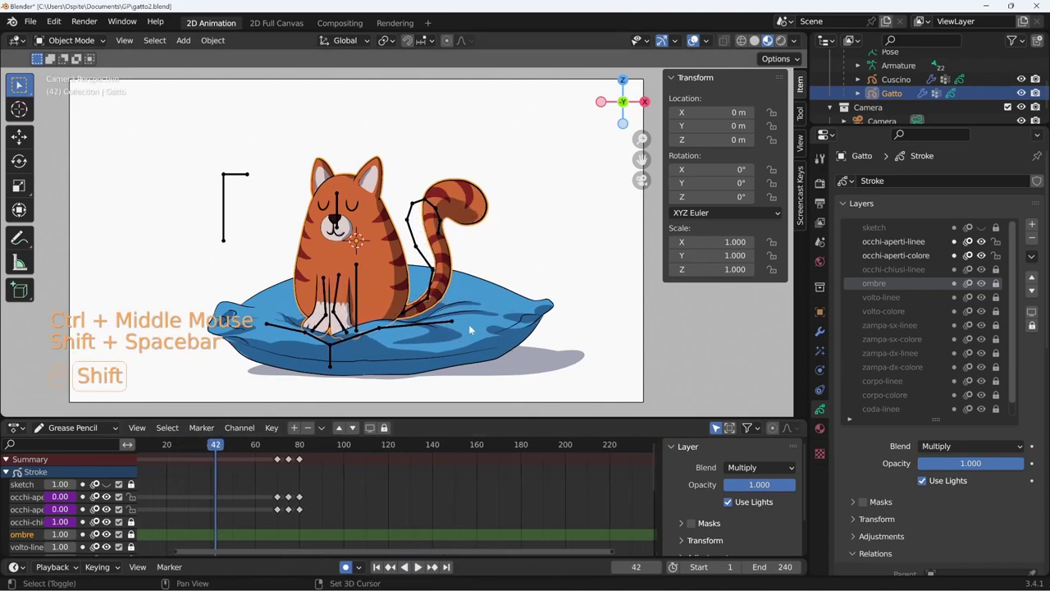
Step: Show Gatto's Armature modifier, play the blink animation and stop it at frame 47
{"action": "left_click", "coordinate": [393, 309]}
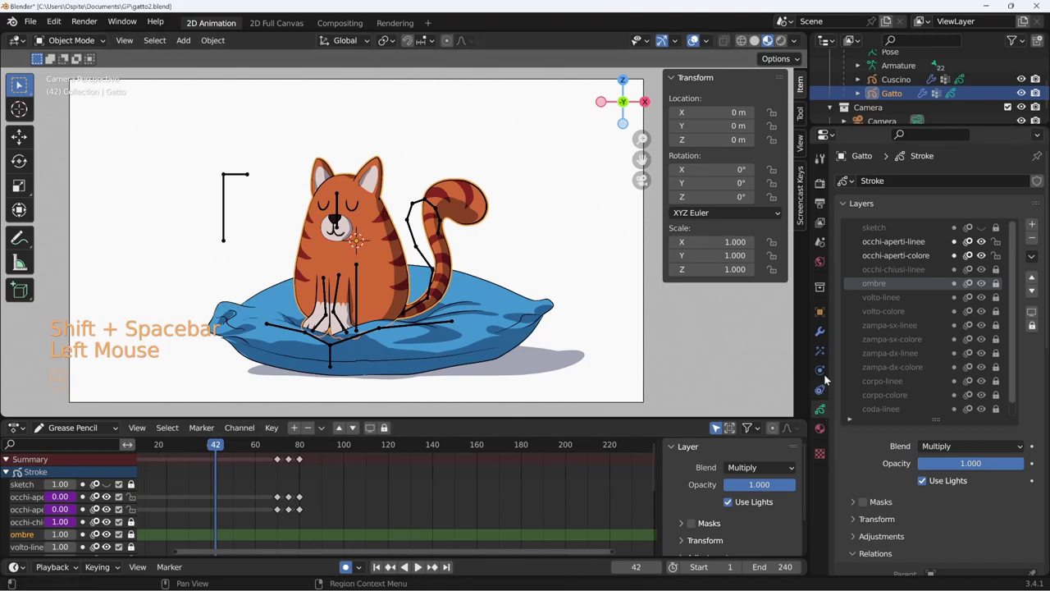
{"action": "left_click", "coordinate": [827, 341]}
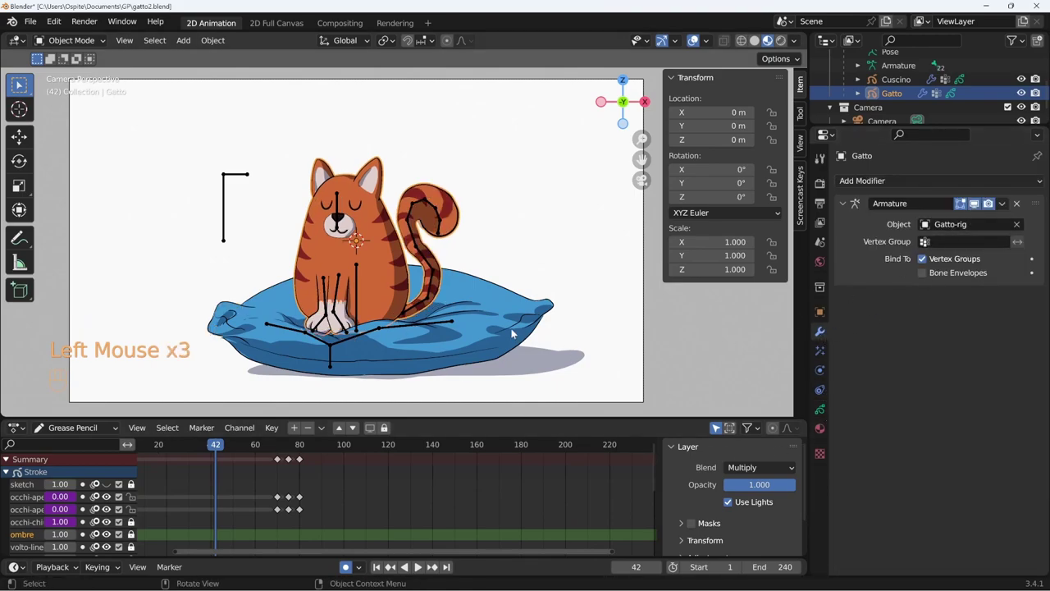
{"action": "key", "text": "shift+space"}
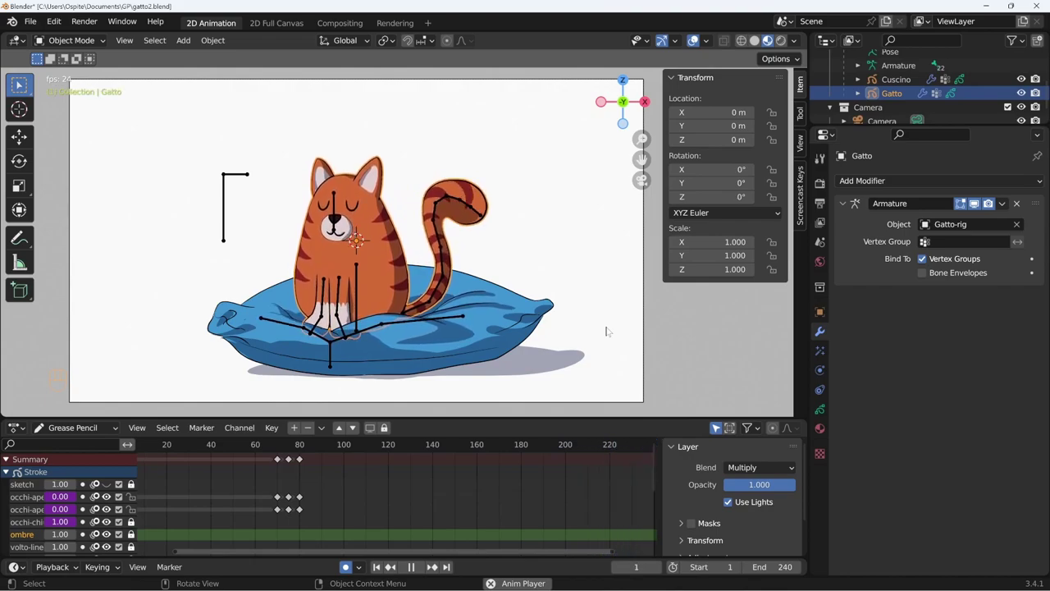
{"action": "key", "text": "shift+space"}
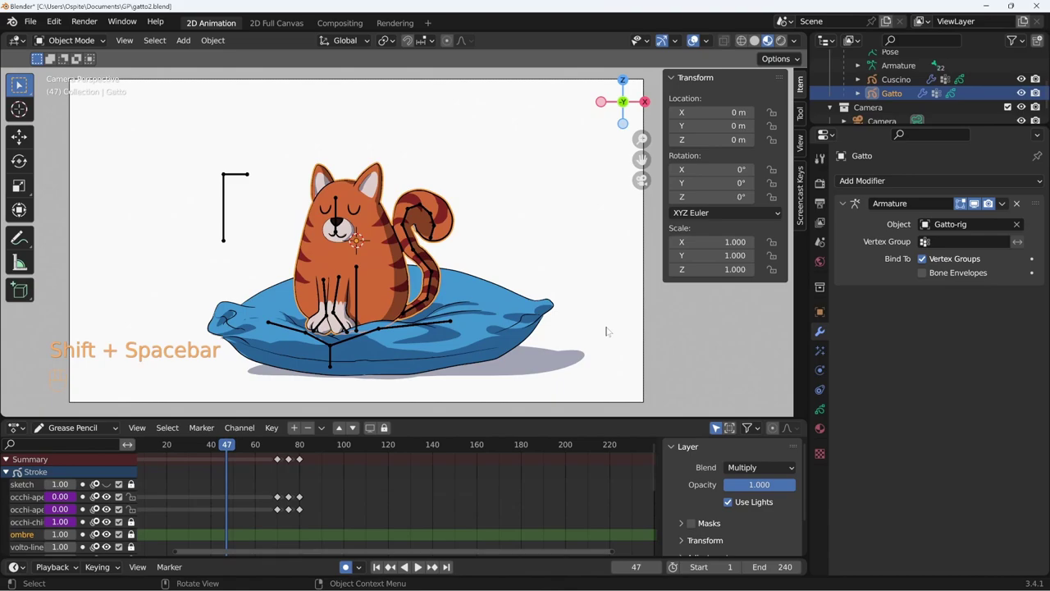